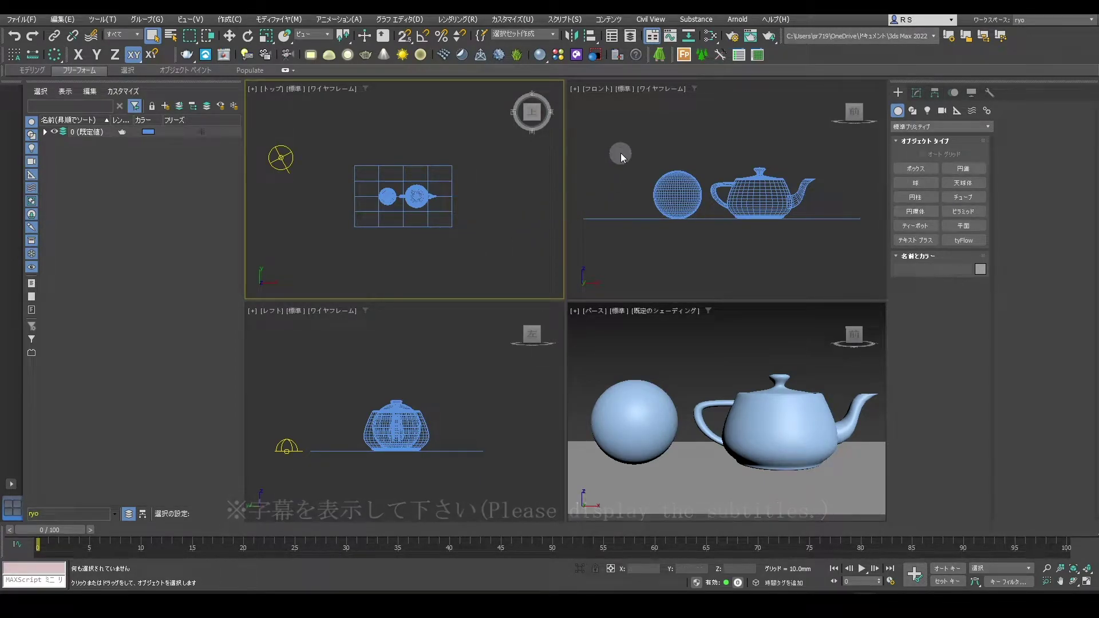
Create a Physical Material for the selected sphere and teapot and assign it to them
left_click(807, 199)
key("m")
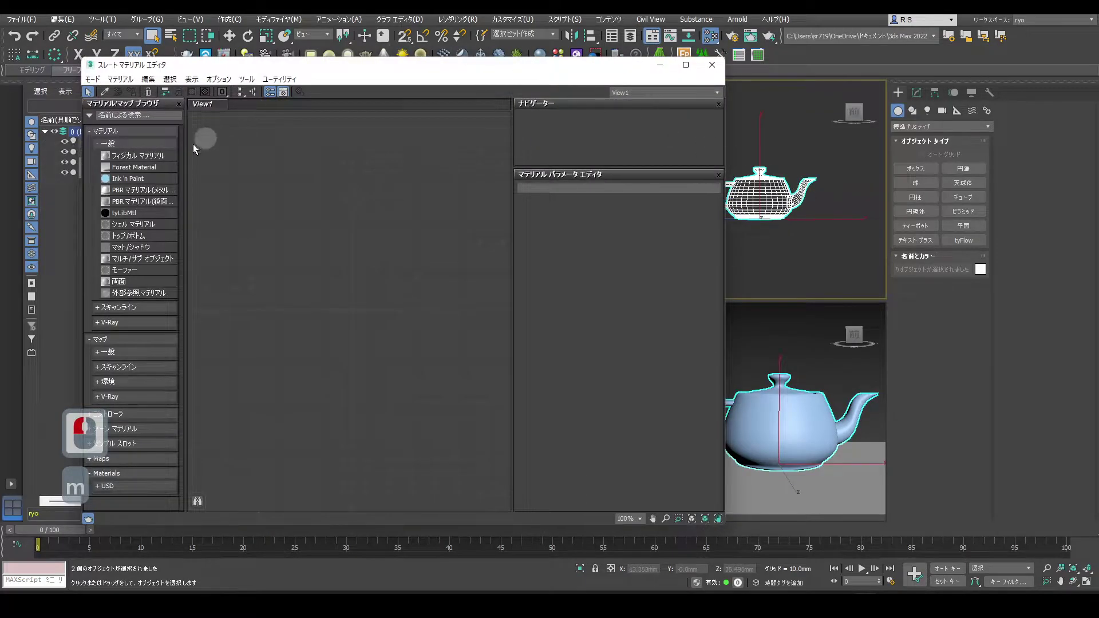
left_click(326, 207)
left_click_drag(301, 205, 882, 94)
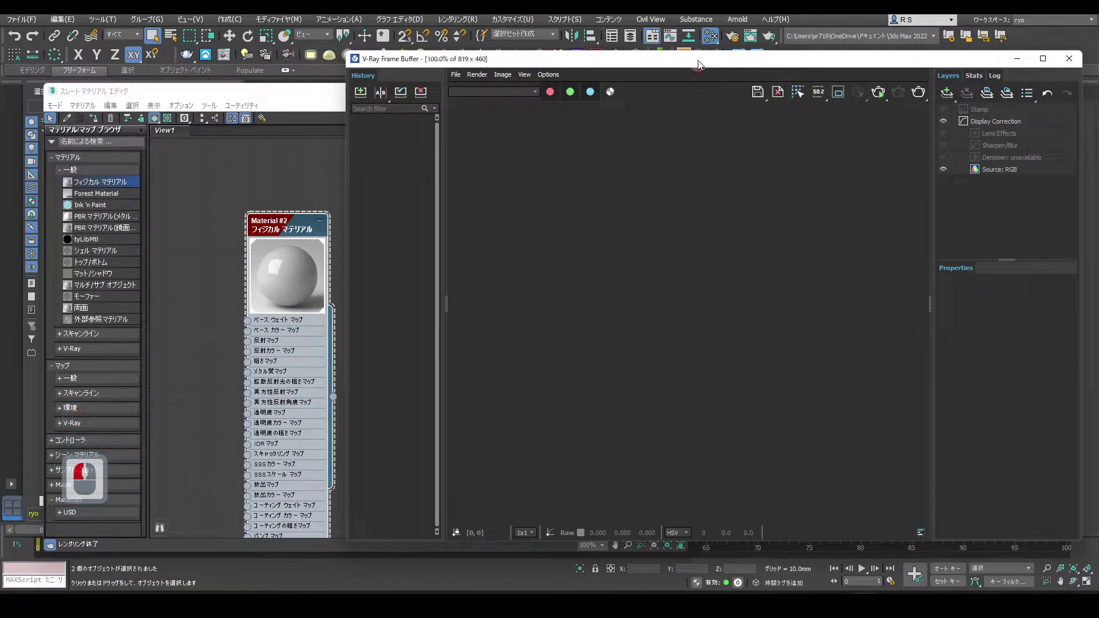
Accept the blue base colour, then cancel the map browser without adding a map
left_click(702, 63)
left_click_drag(879, 59, 285, 207)
left_click_drag(285, 207, 510, 327)
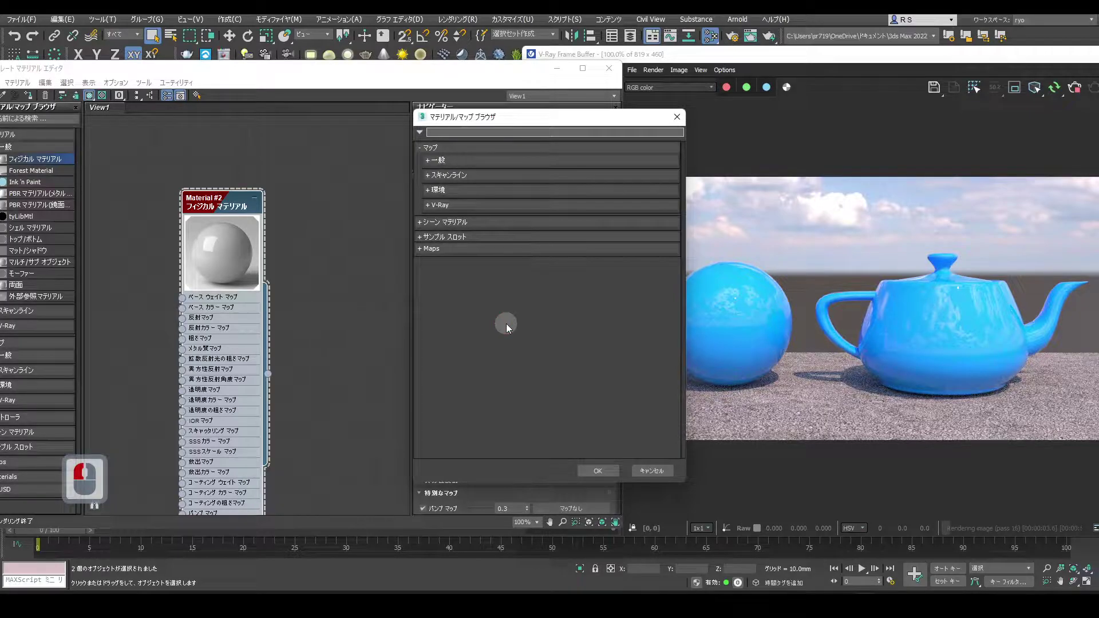
left_click(511, 327)
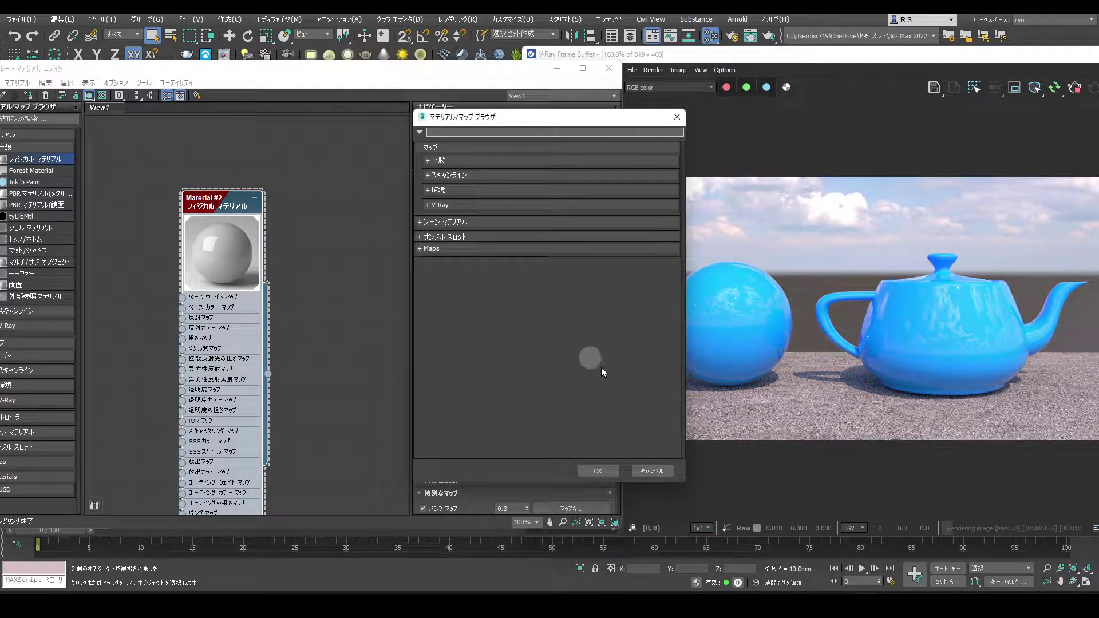
Test roughness up to matte and the glossiness toggle, ending back on Roughness at 0.0
left_click_drag(660, 473, 564, 311)
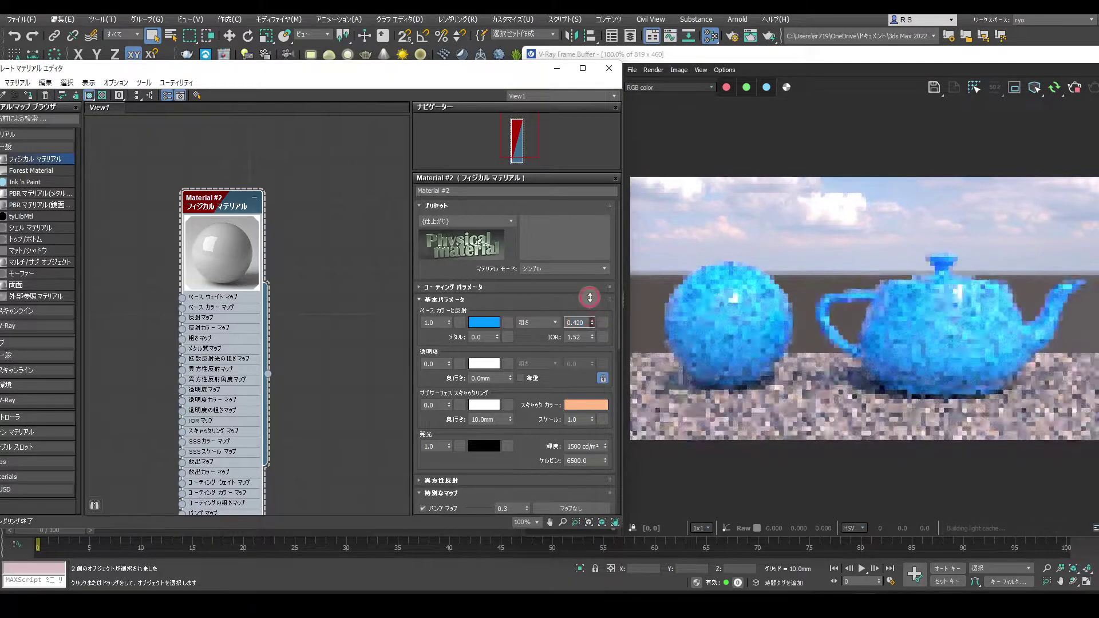
left_click_drag(595, 301, 594, 325)
left_click_drag(589, 278, 585, 305)
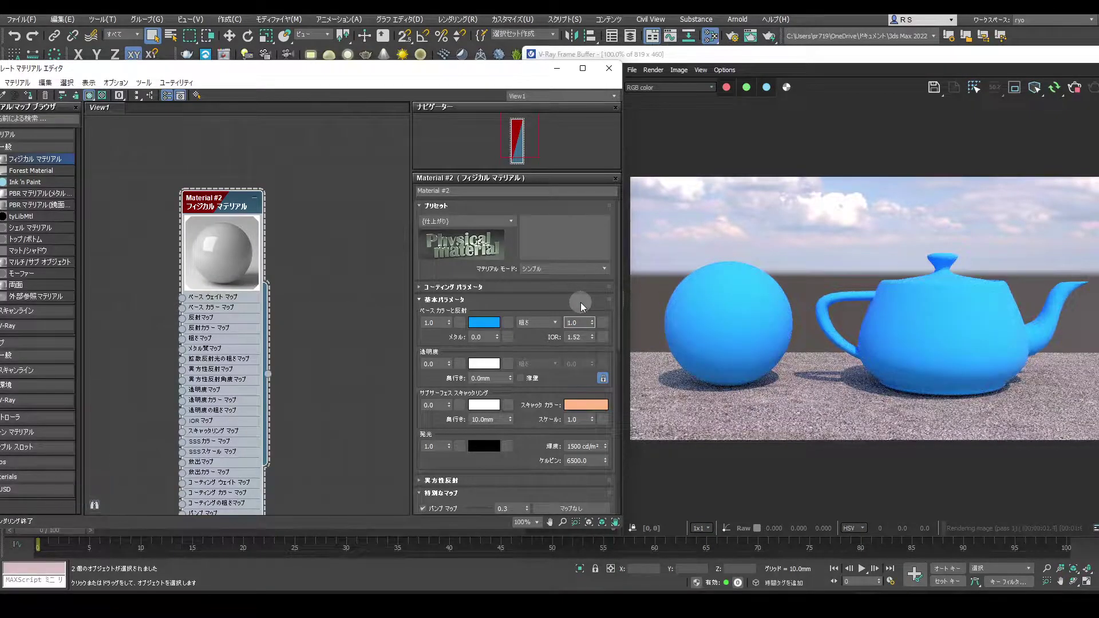
left_click(545, 325)
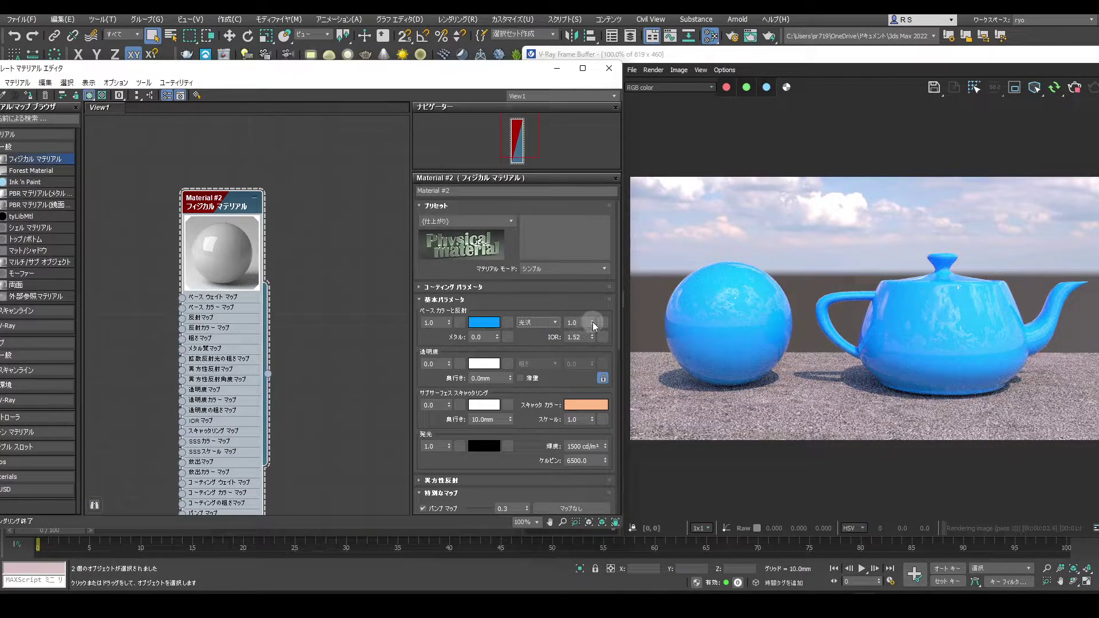
right_click(590, 397)
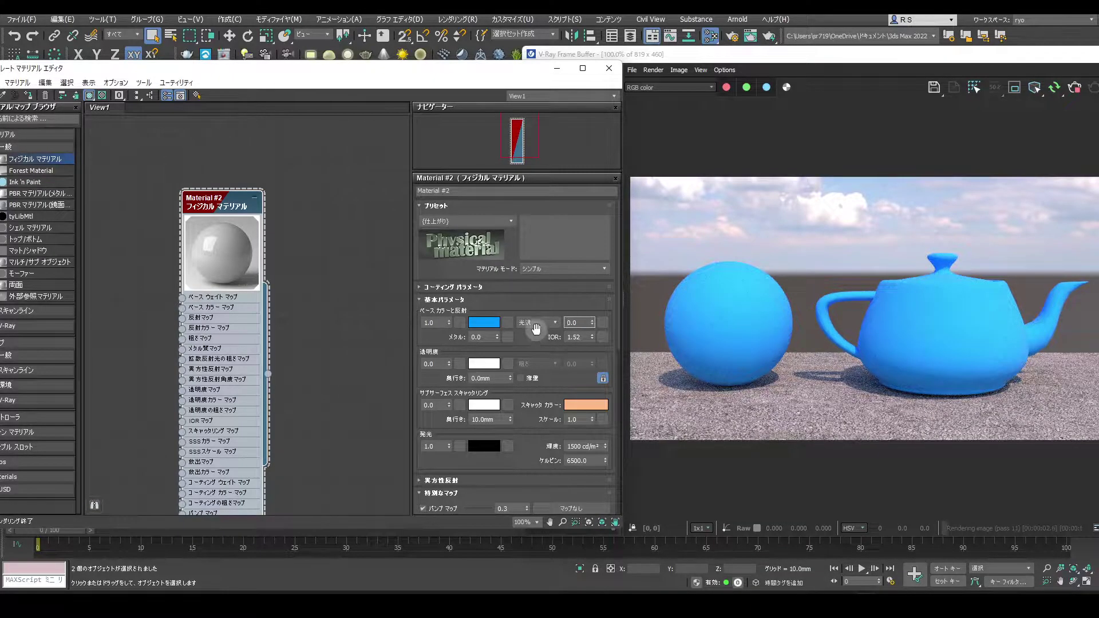
left_click(540, 328)
left_click(534, 331)
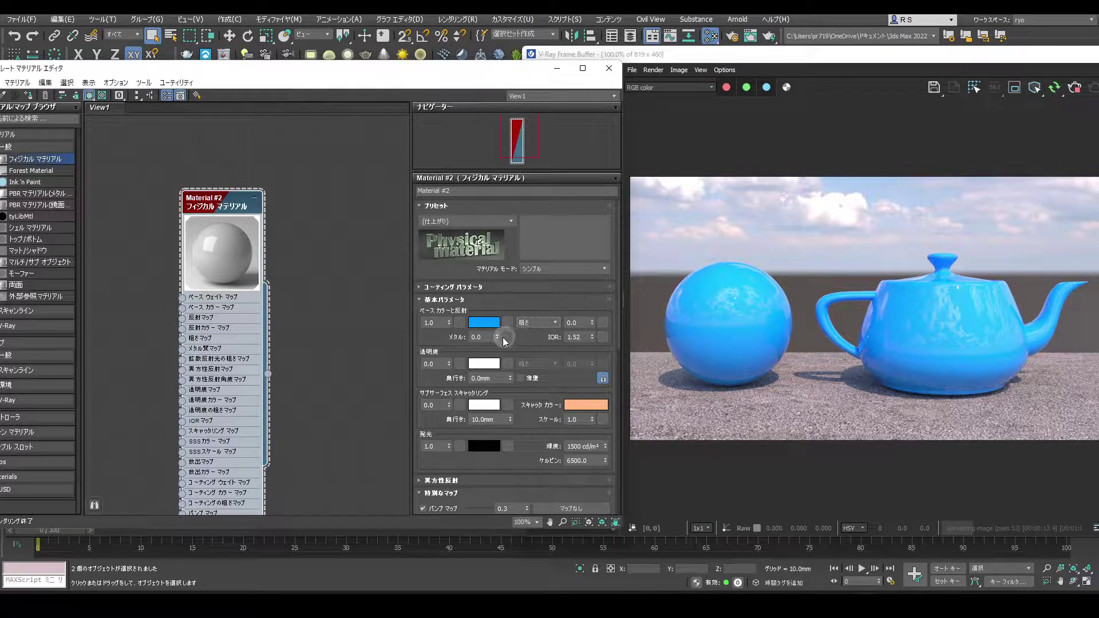
Set Metalness to 1.0, try Advanced material mode and return to Simple mode
left_click(505, 265)
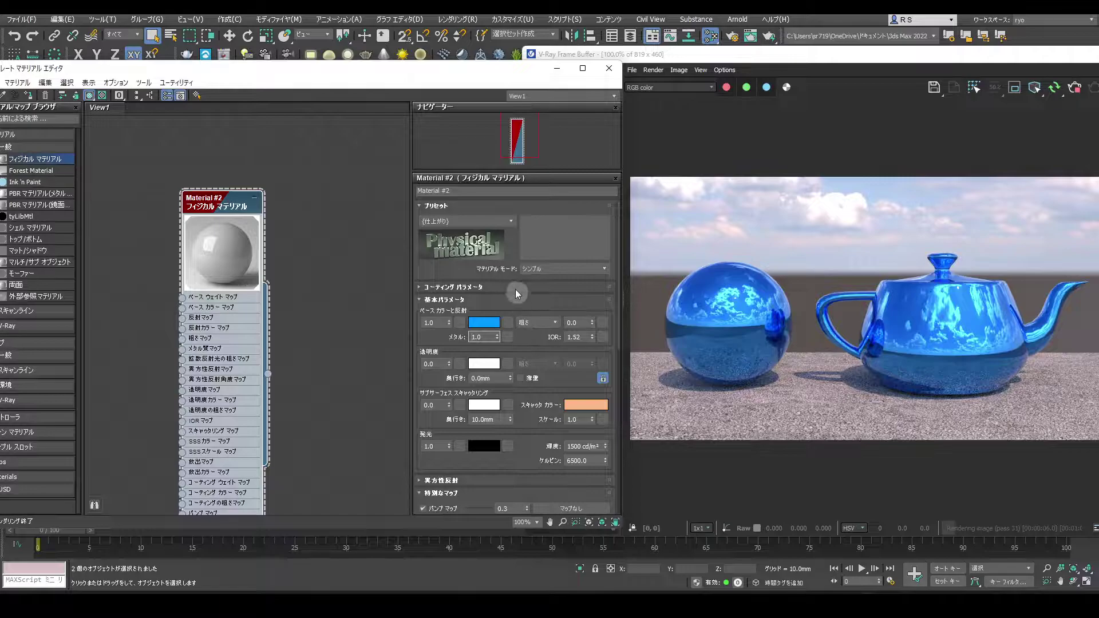
left_click(550, 273)
left_click(552, 292)
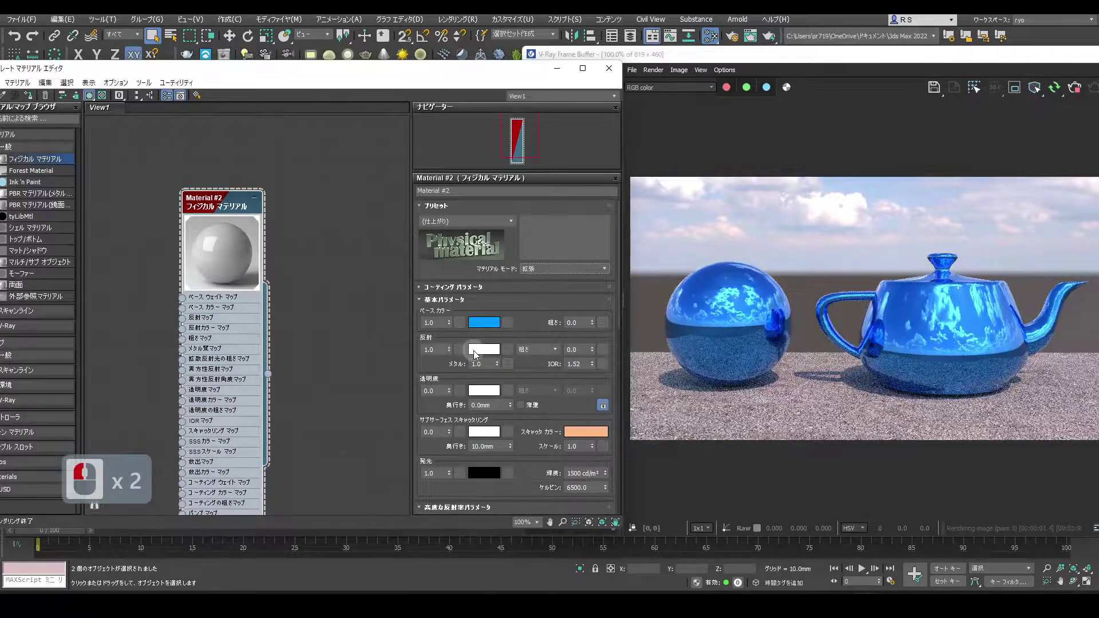
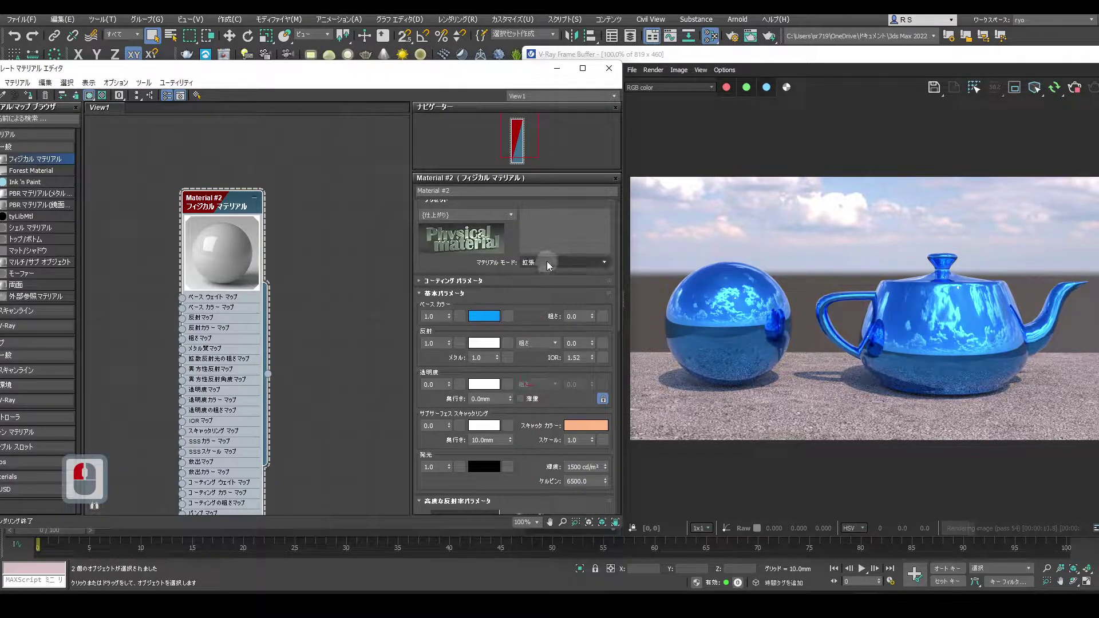
left_click(550, 273)
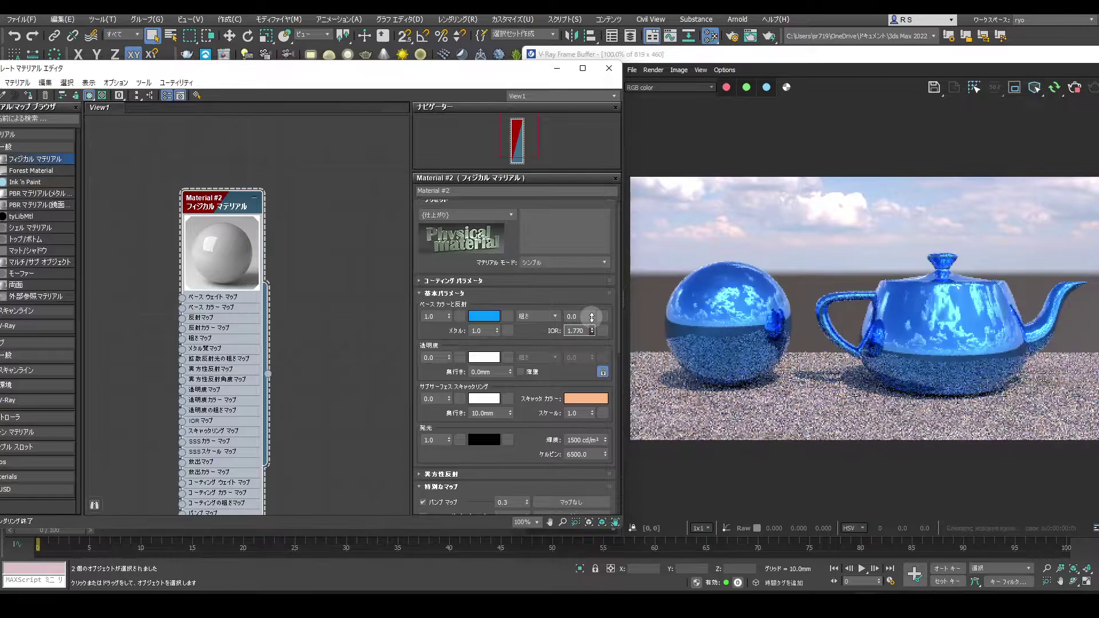
Set Metalness 0, Transparency 1.0, unlock transparency roughness, try 0.52 then reset to 0.0
left_click(597, 337)
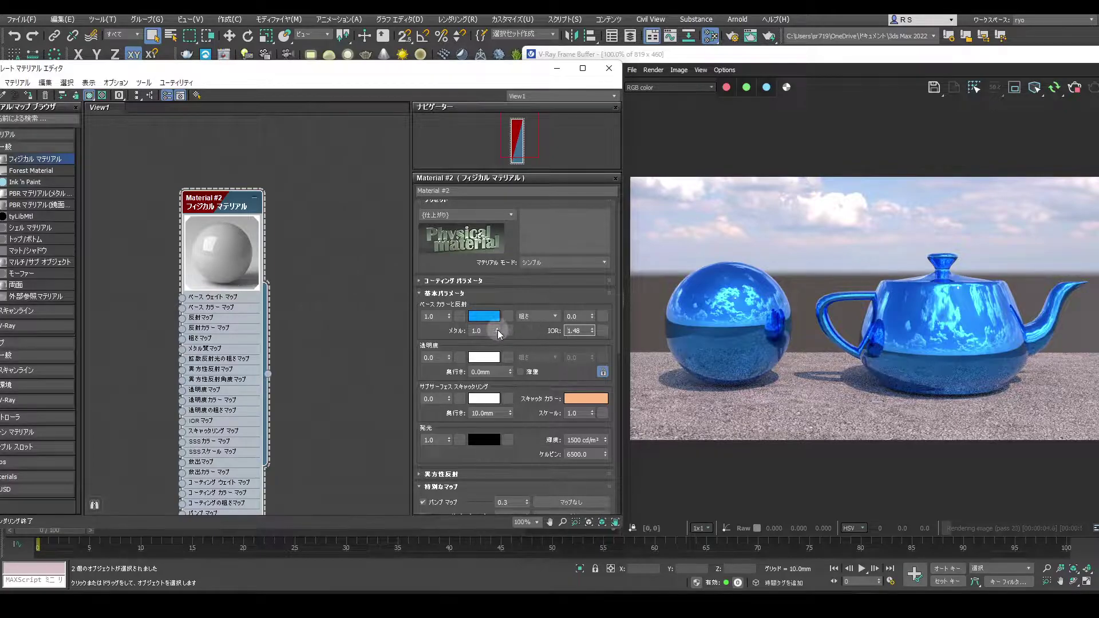
left_click(513, 419)
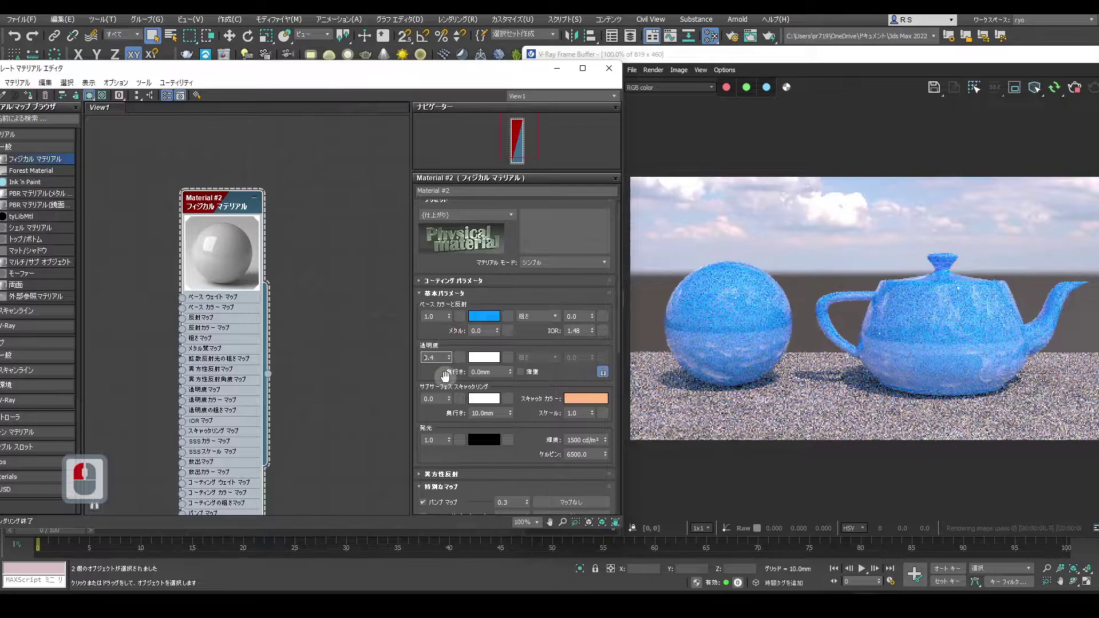
left_click(458, 325)
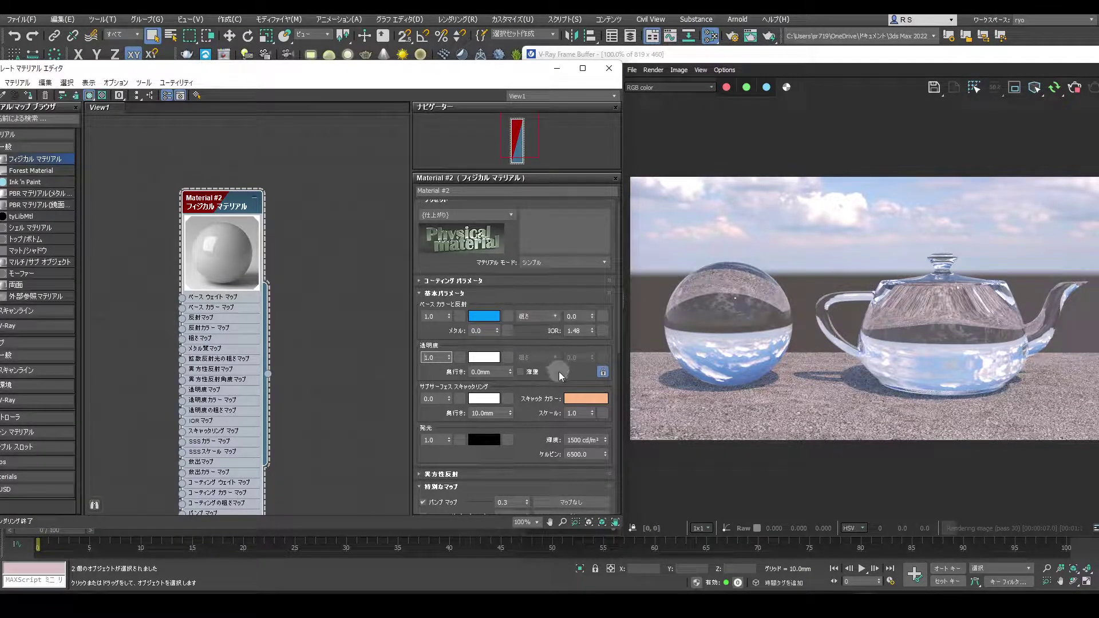
left_click(611, 375)
left_click(595, 333)
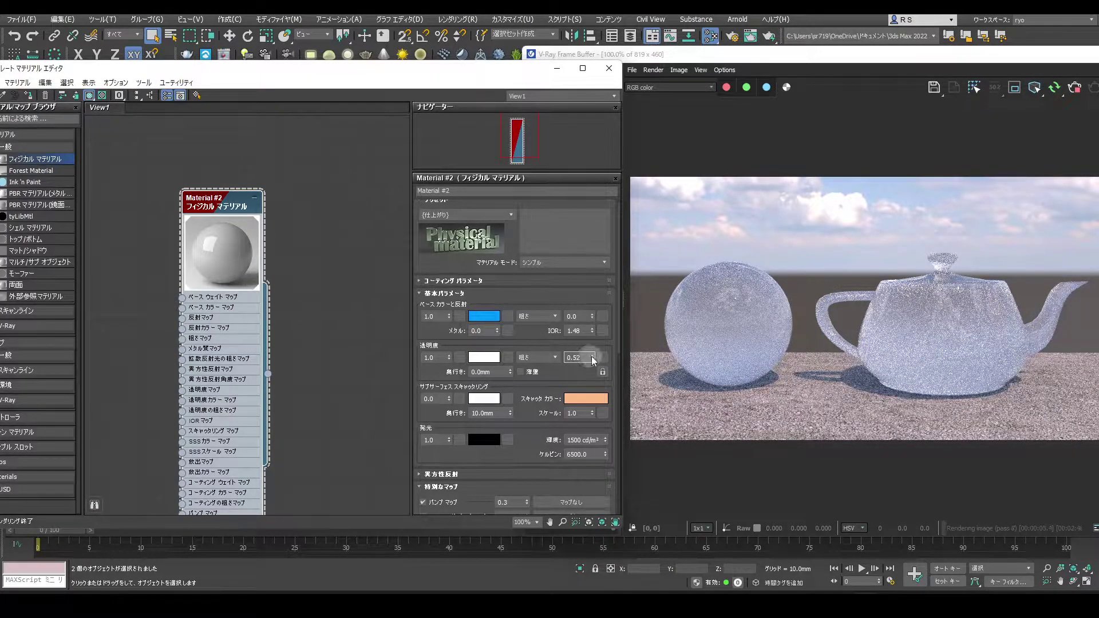
left_click(591, 408)
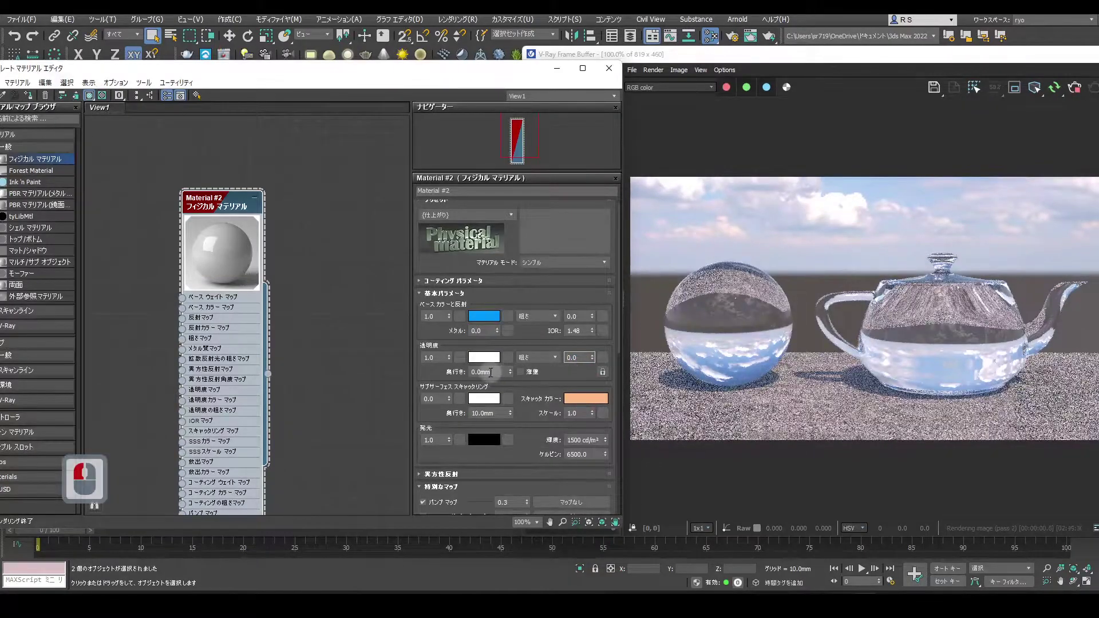
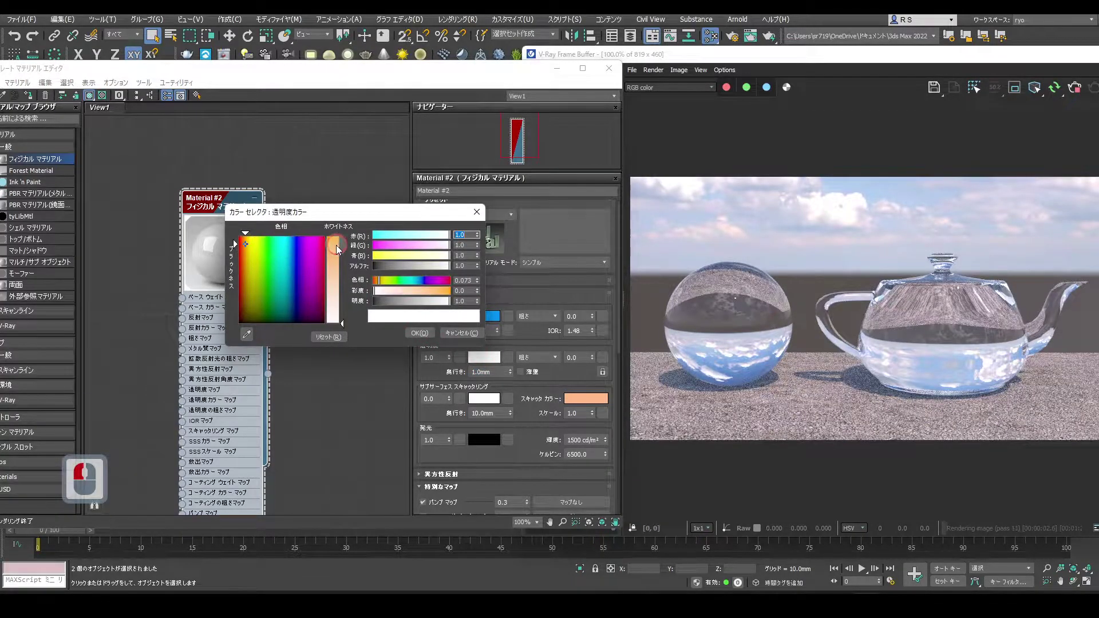
Confirm the transparency colour, enter a transparency depth of 50, and reopen the transparency colour picker
left_click(339, 249)
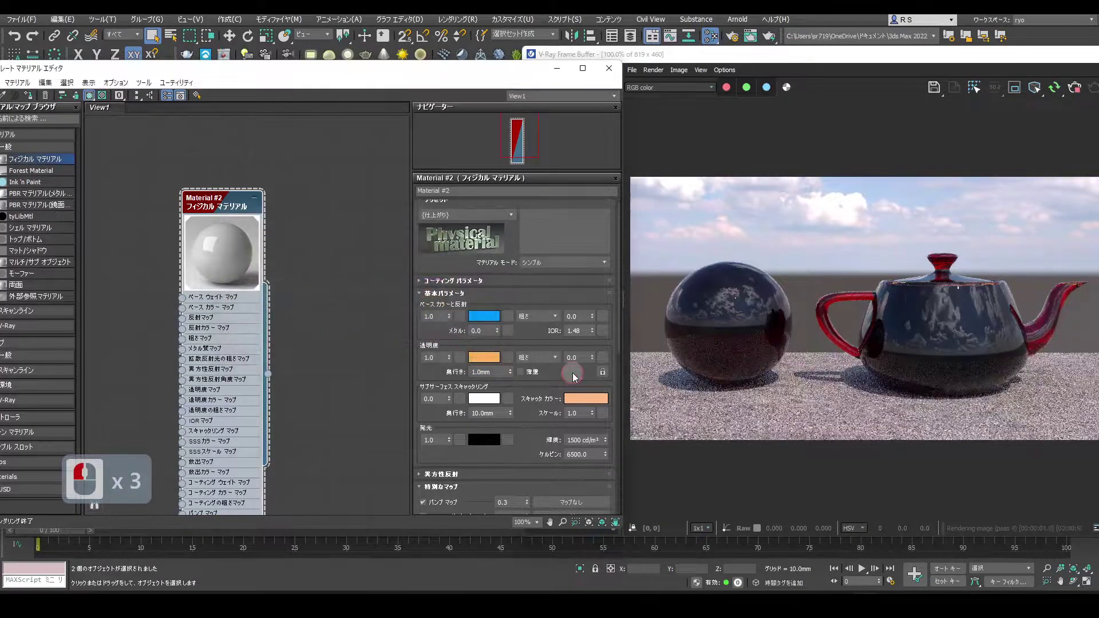
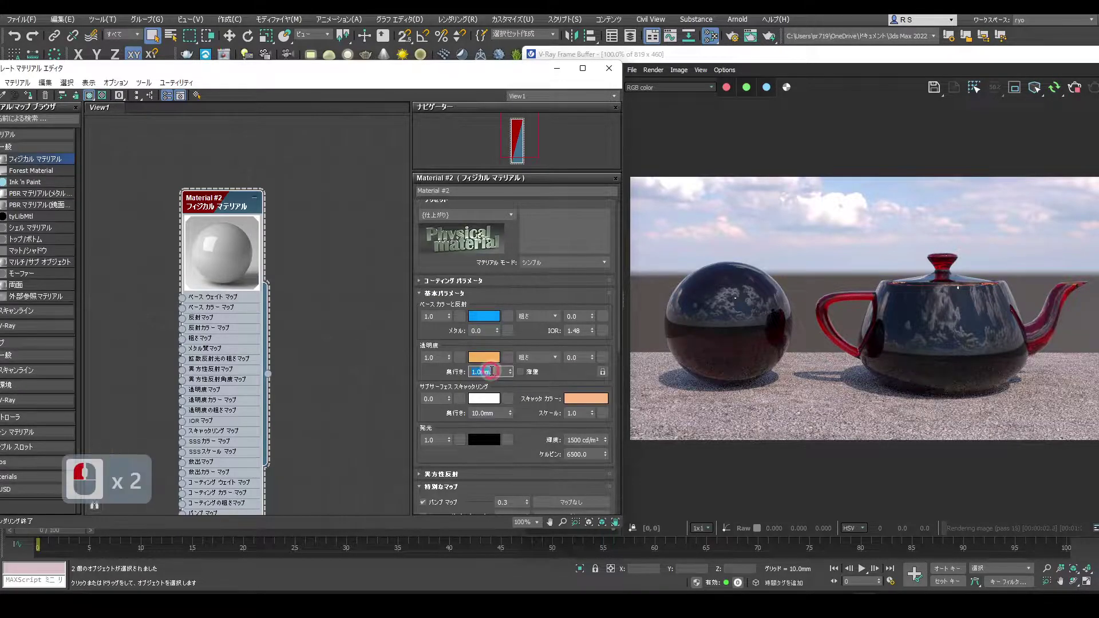
type("50")
key("Return")
key("Return")
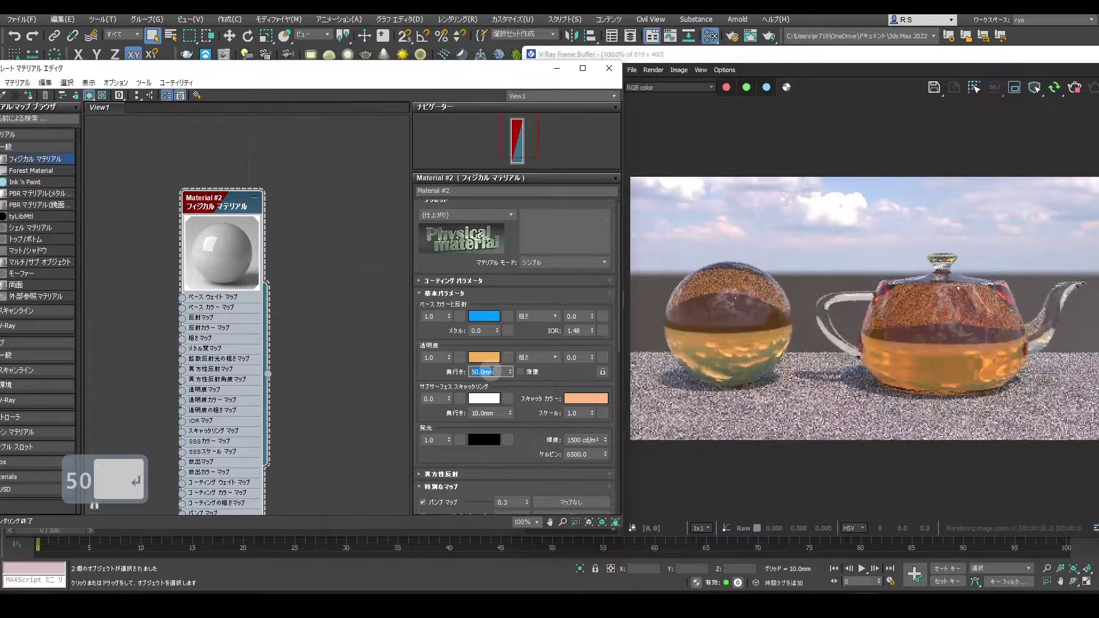
type("0")
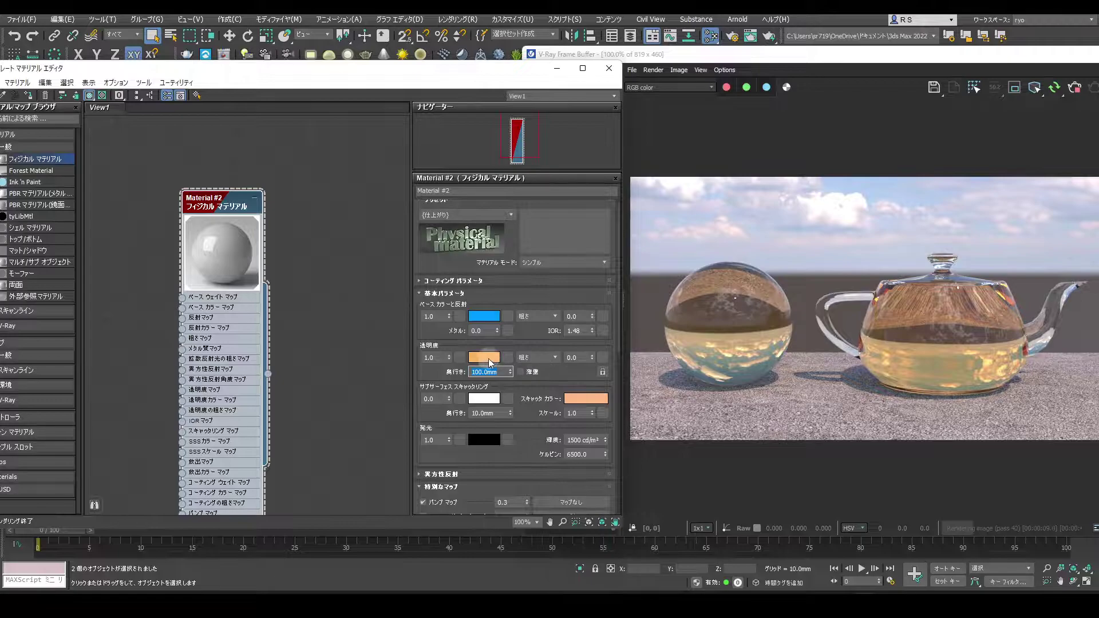
left_click(493, 362)
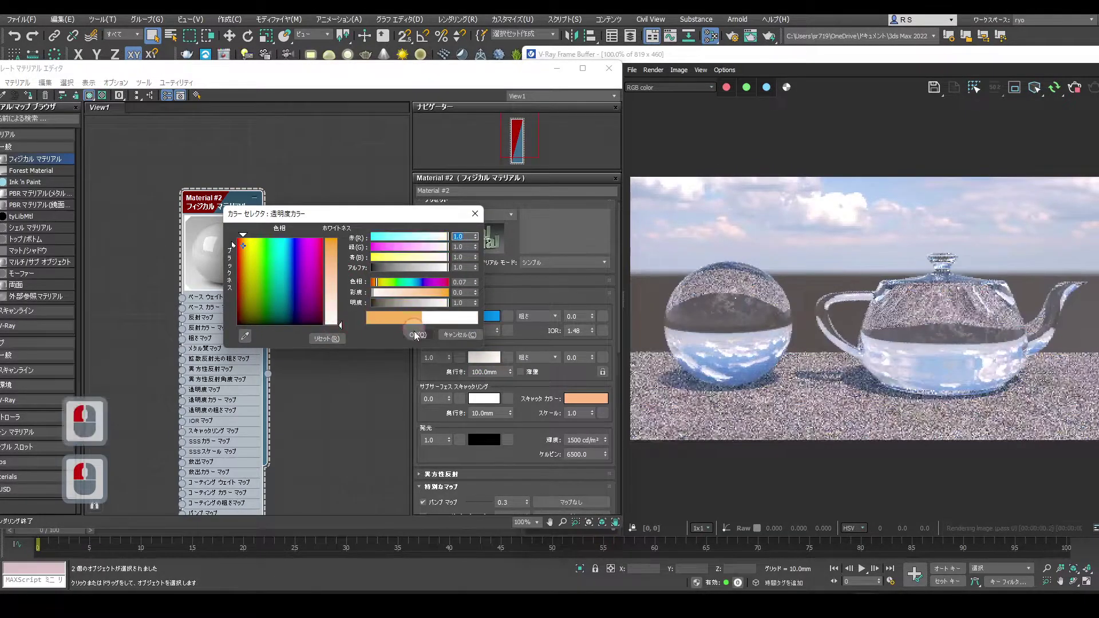
Toggle Thin-walled on and off to compare, finishing with solid refractive glass
left_click(414, 334)
left_click(525, 376)
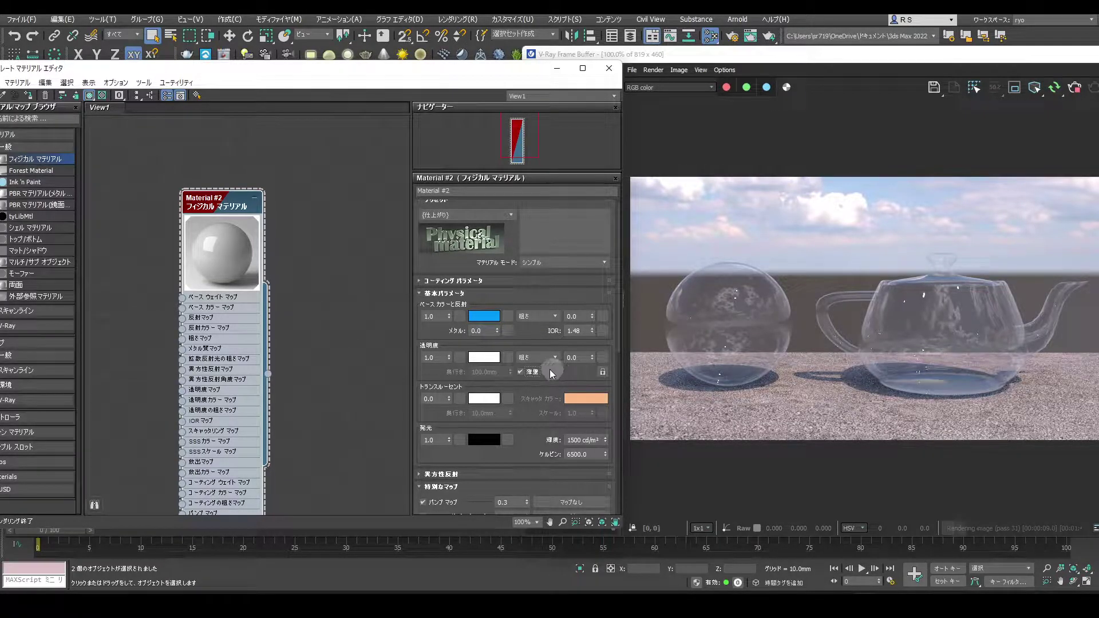
left_click(527, 374)
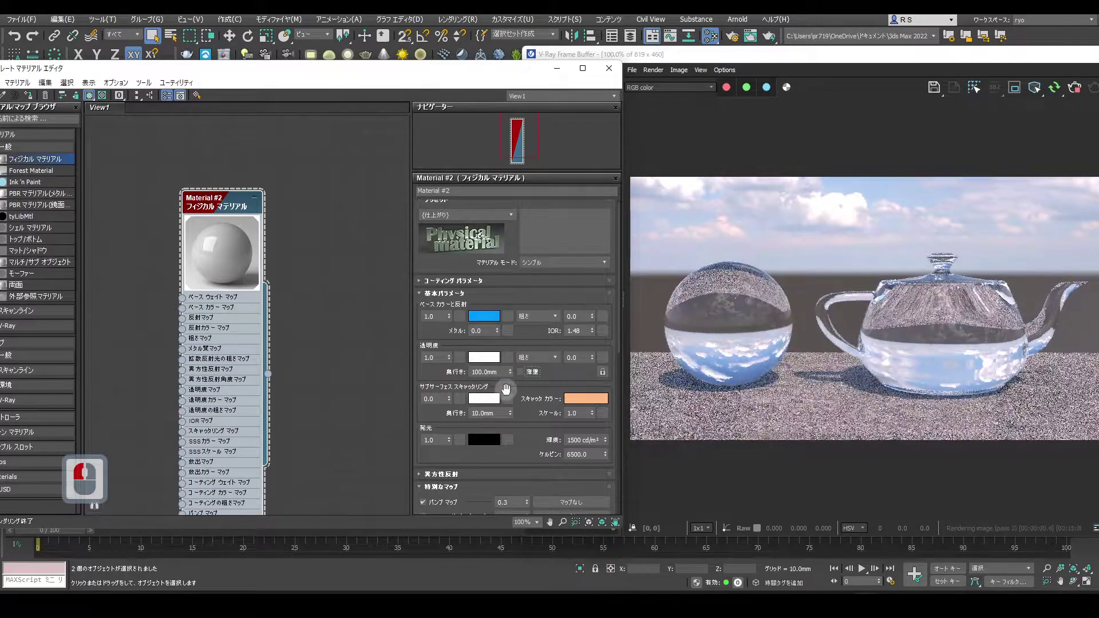
left_click(525, 374)
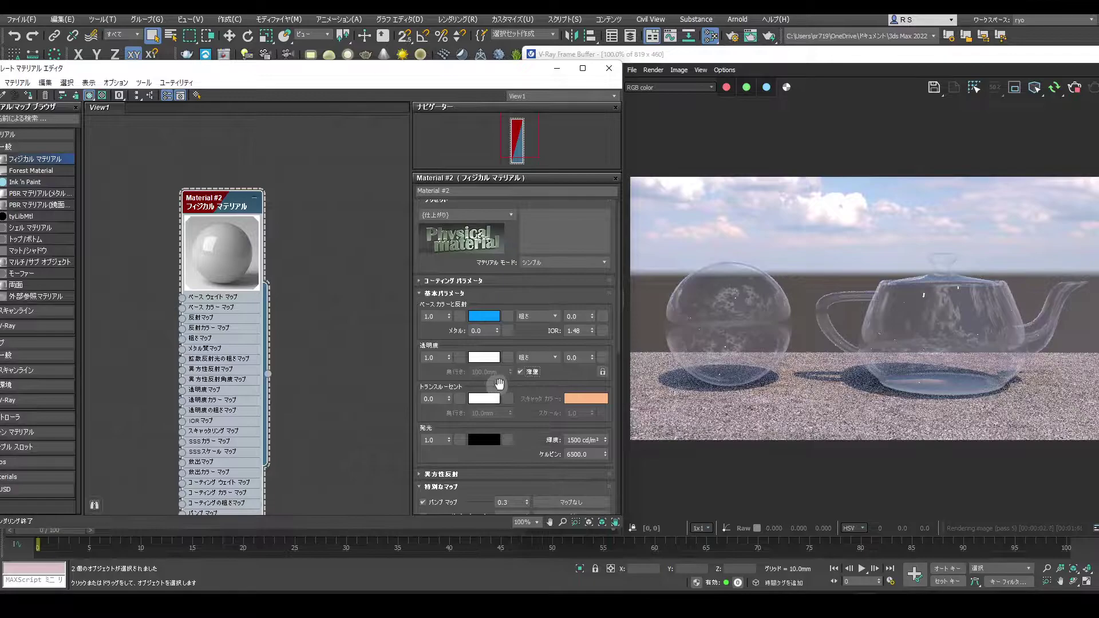
left_click(522, 375)
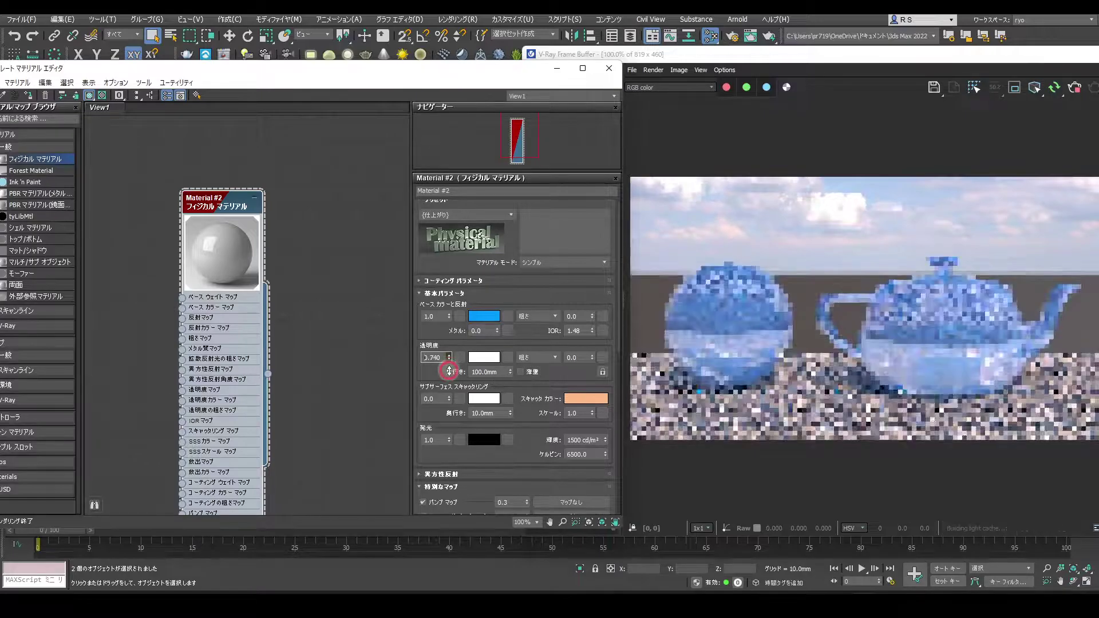
Lower Transparency weight to 0.26 and set the subsurface scattering colour to blue
left_click(455, 402)
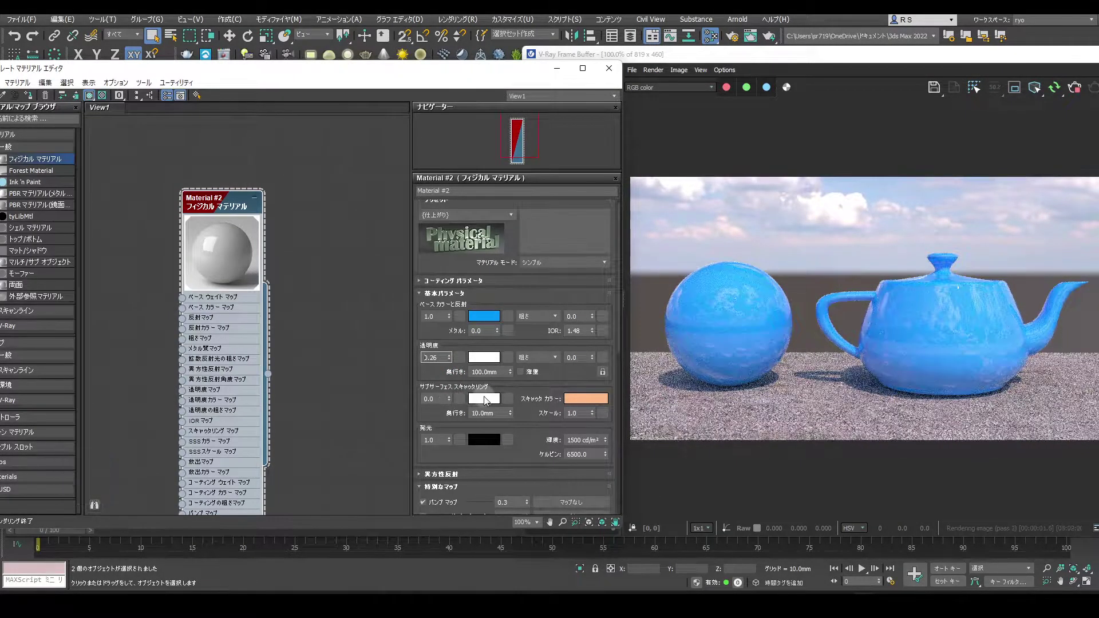
left_click(489, 405)
left_click(513, 420)
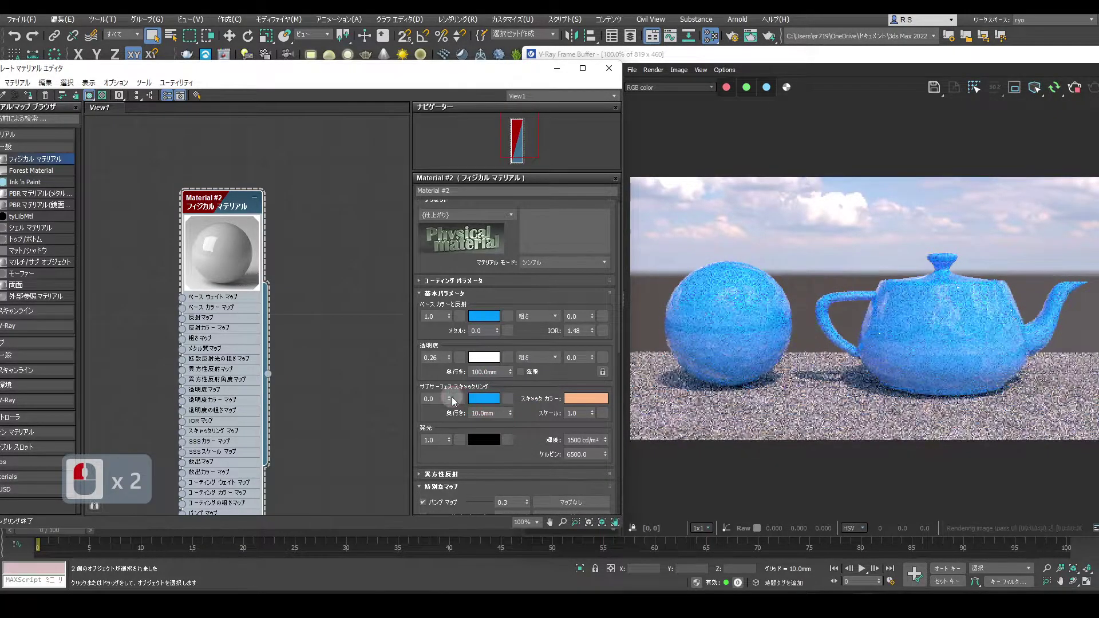
Set subsurface scattering weight 0.57, depth 14.8 mm and scale 0.13
left_click(450, 366)
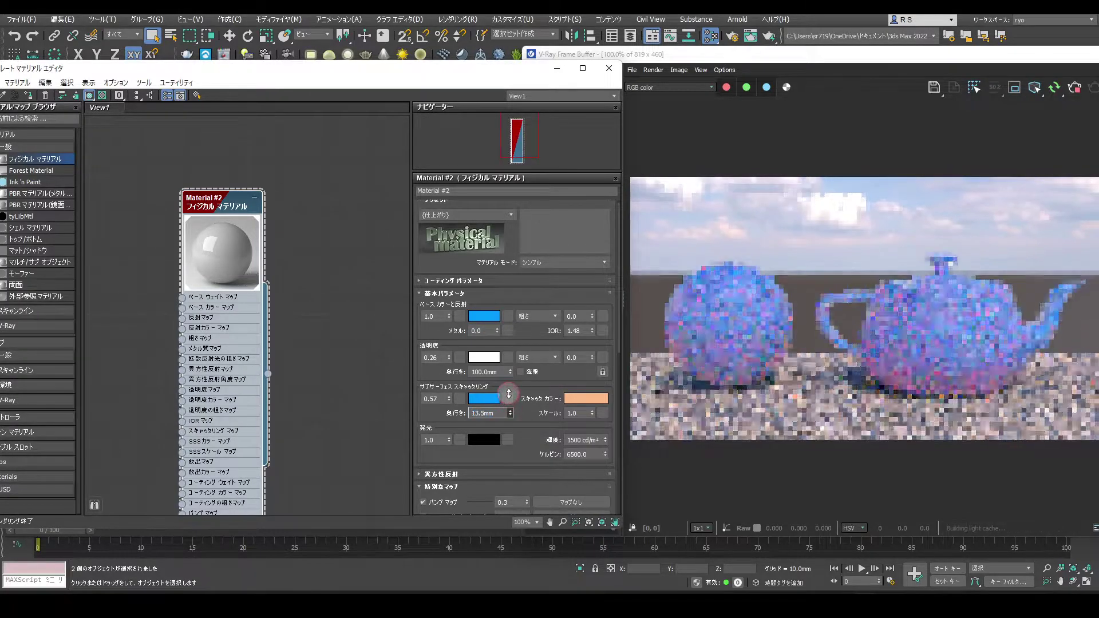
left_click(508, 386)
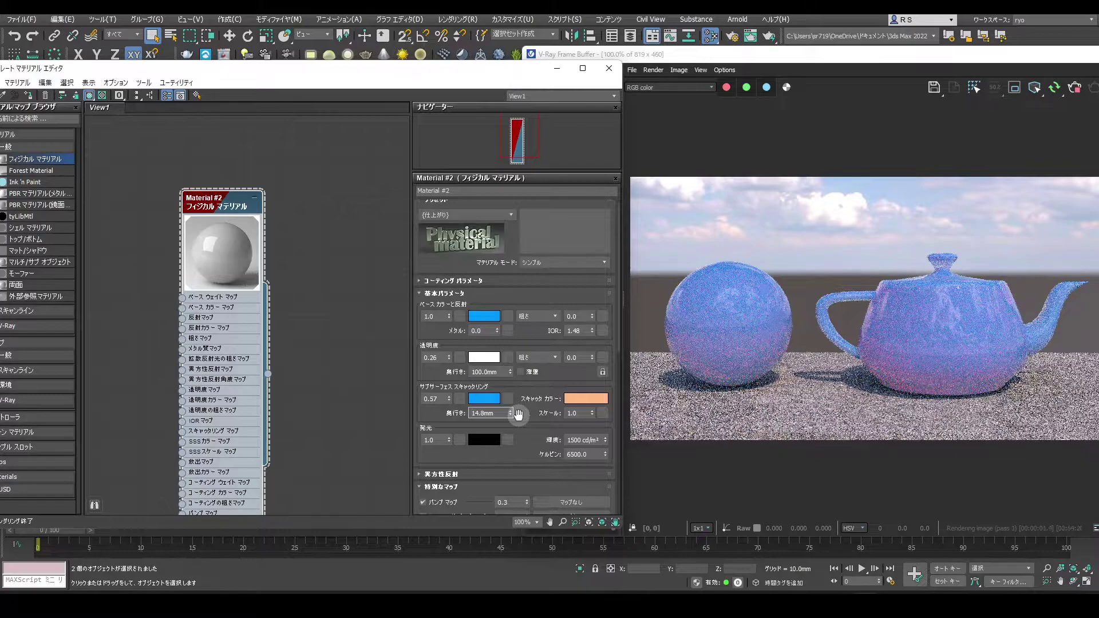
left_click_drag(583, 404, 598, 417)
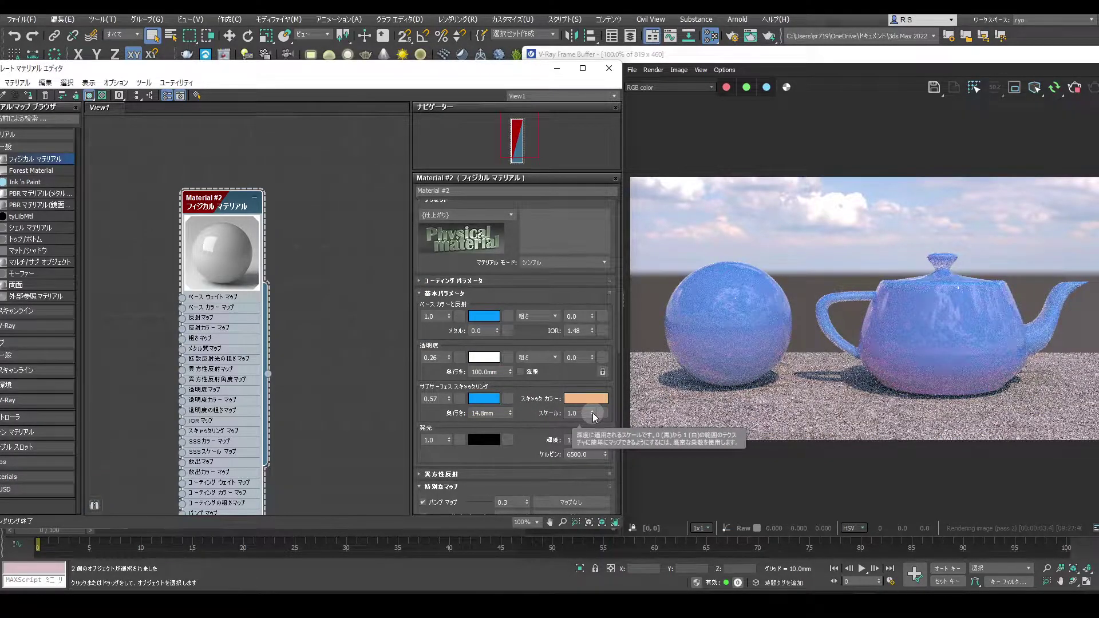
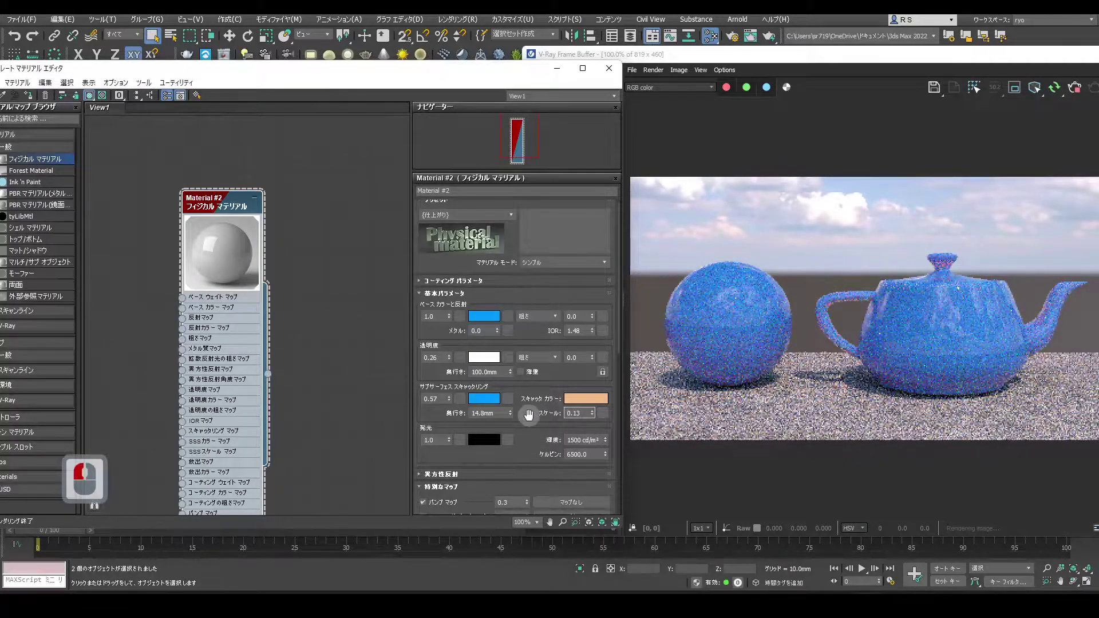
left_click(529, 416)
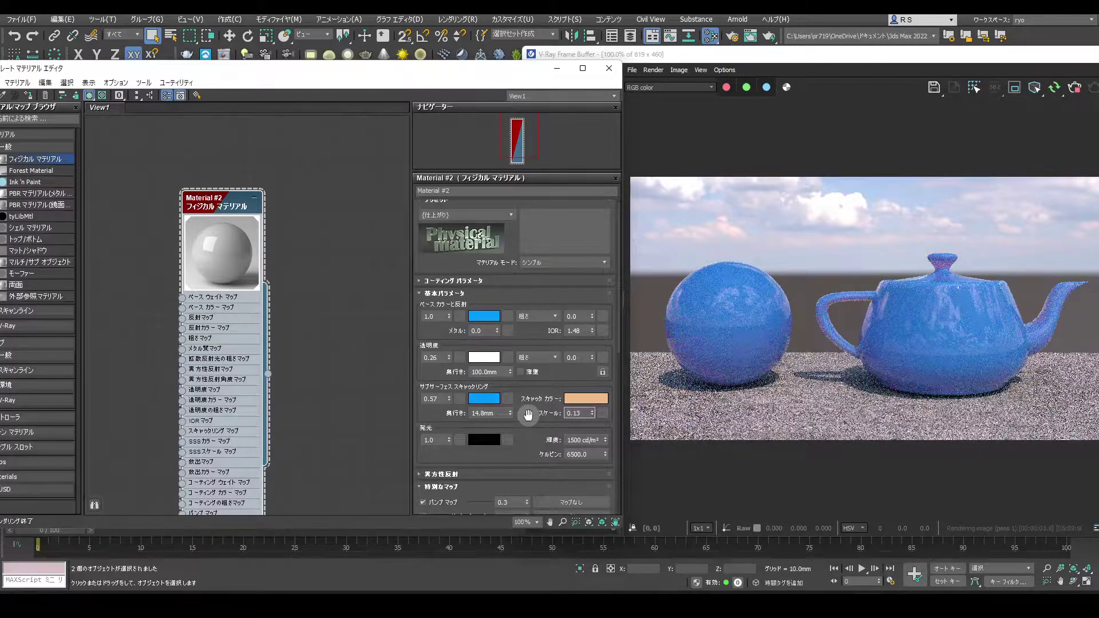
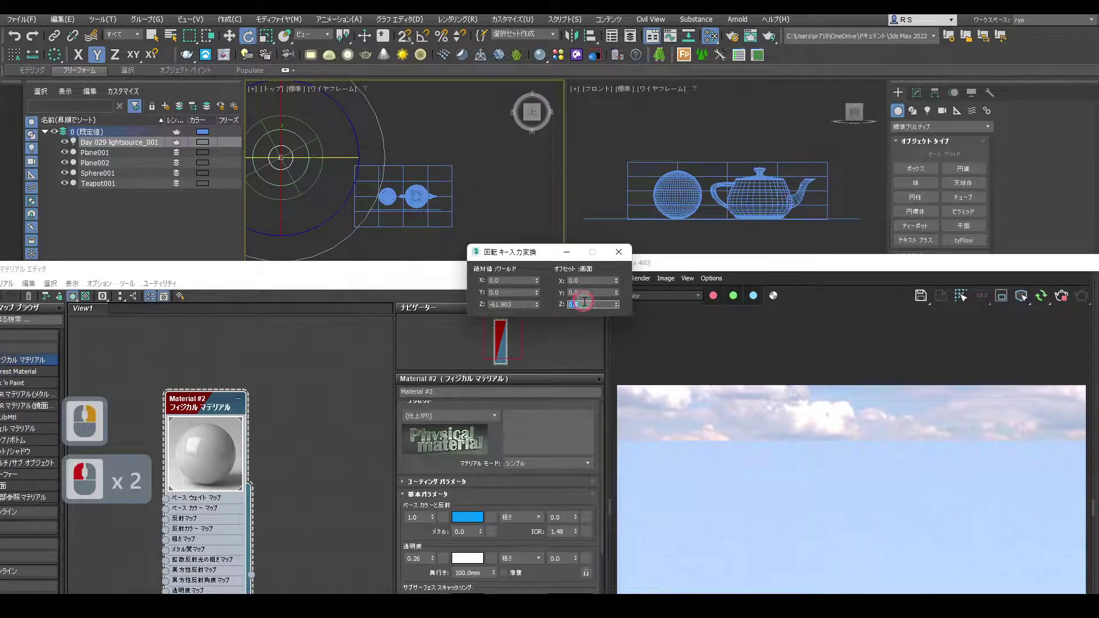
Rotate the light 180 degrees via the Z offset and select Plane002
type("180")
key("Return")
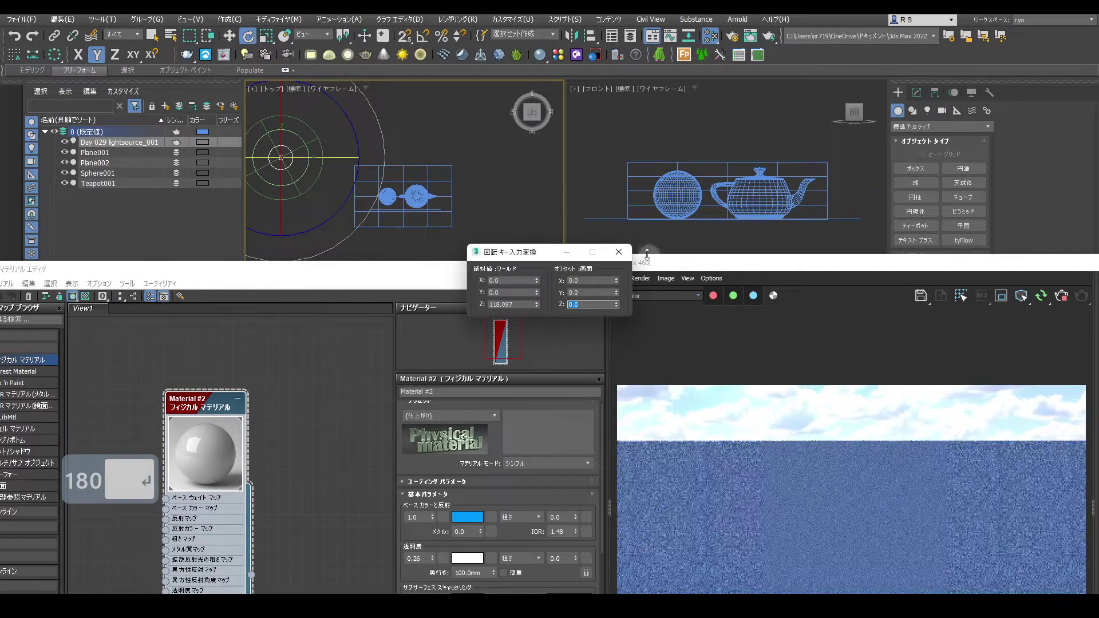
left_click(628, 257)
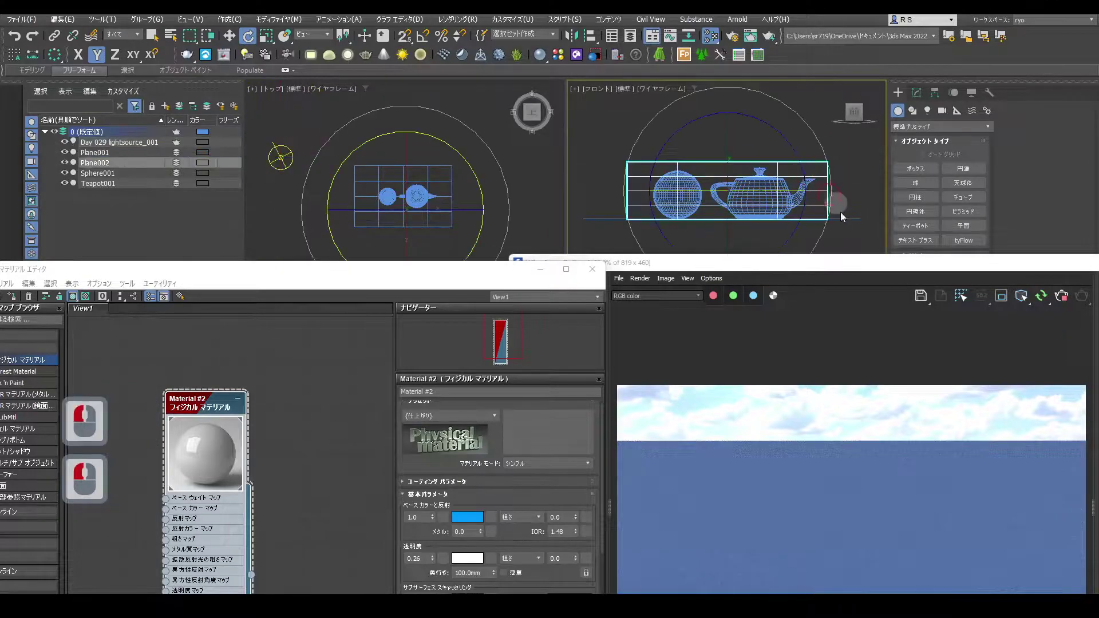
Create a new thin-walled Physical Material and lower its translucency weight to 0.26
left_click(852, 86)
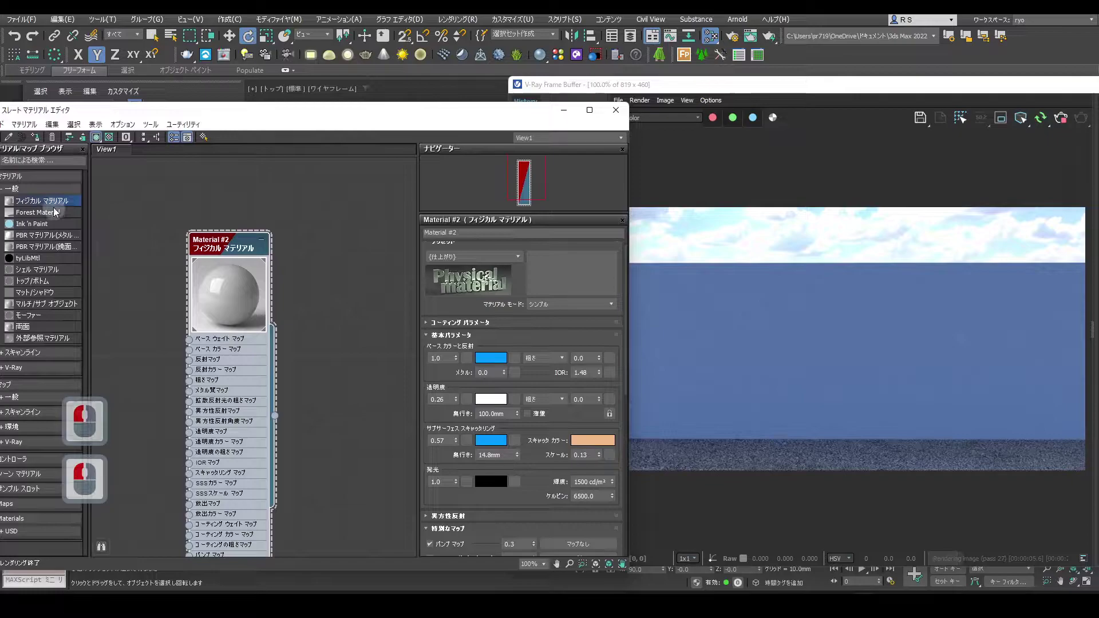
double_click(344, 226)
left_click(41, 138)
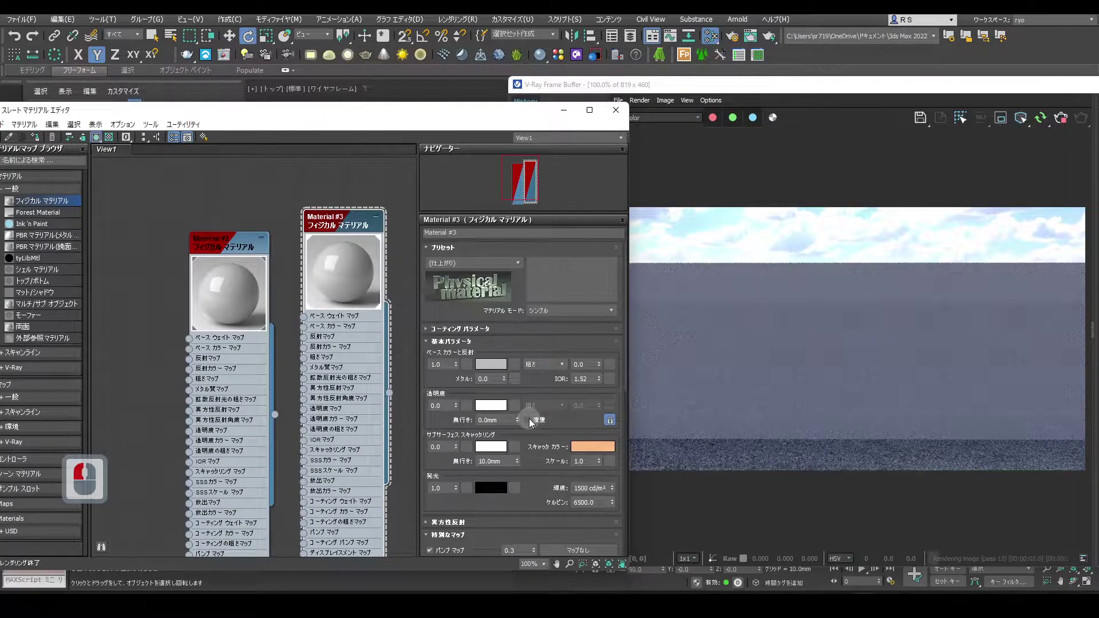
left_click(531, 424)
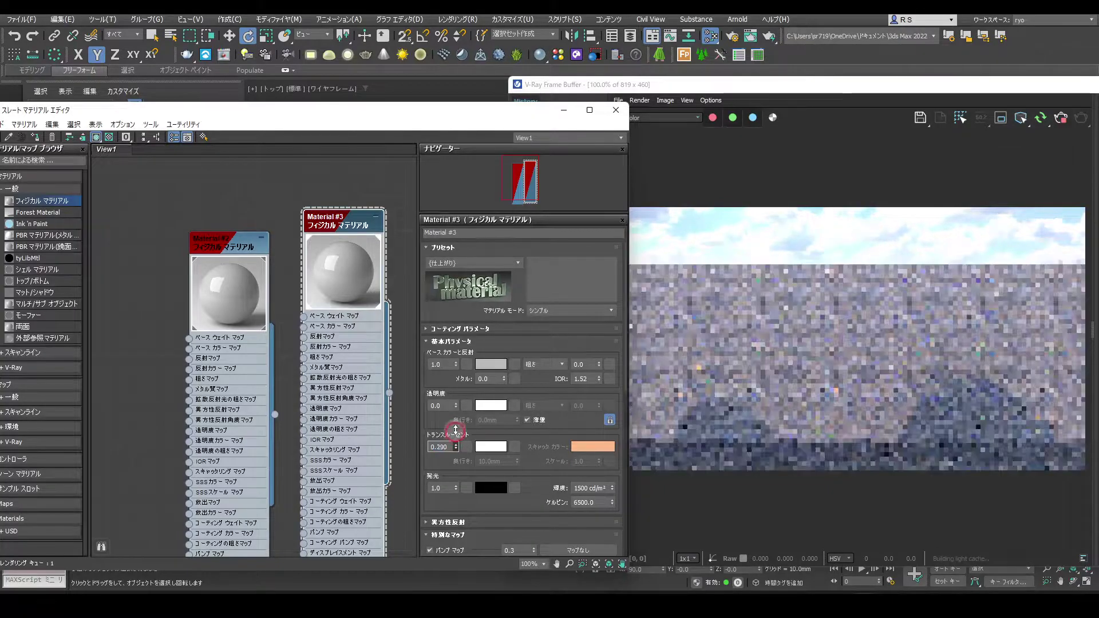
left_click(456, 429)
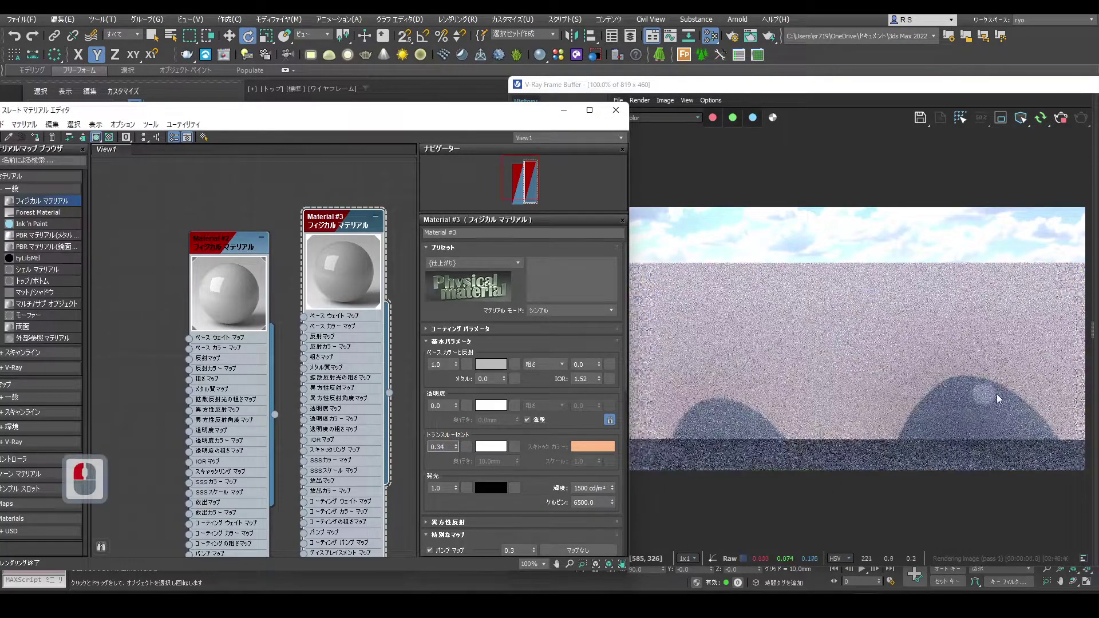
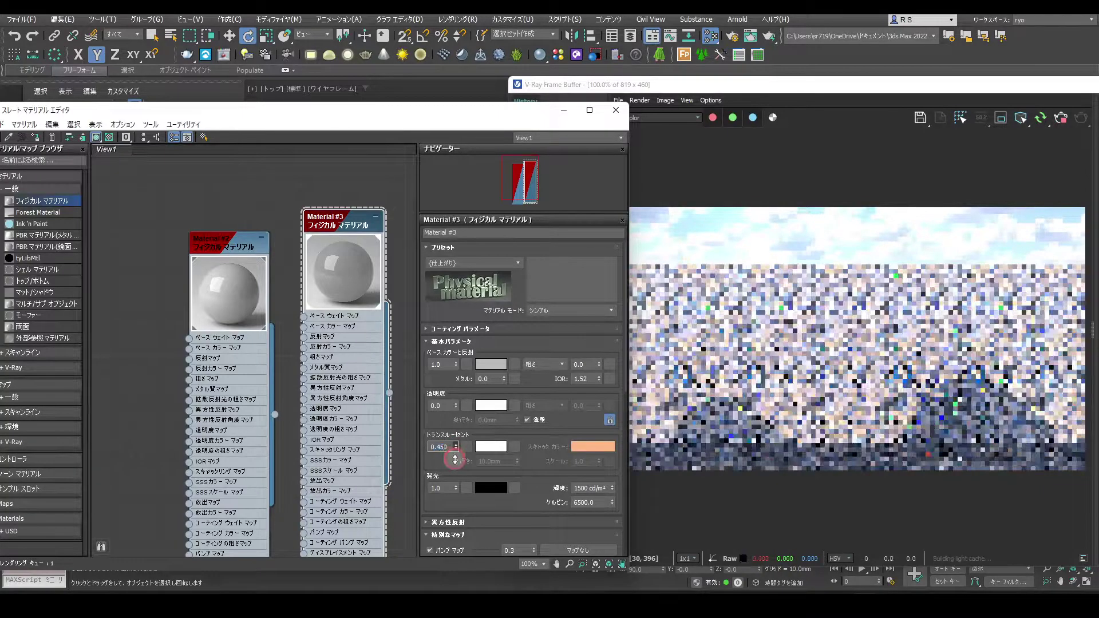
left_click(456, 466)
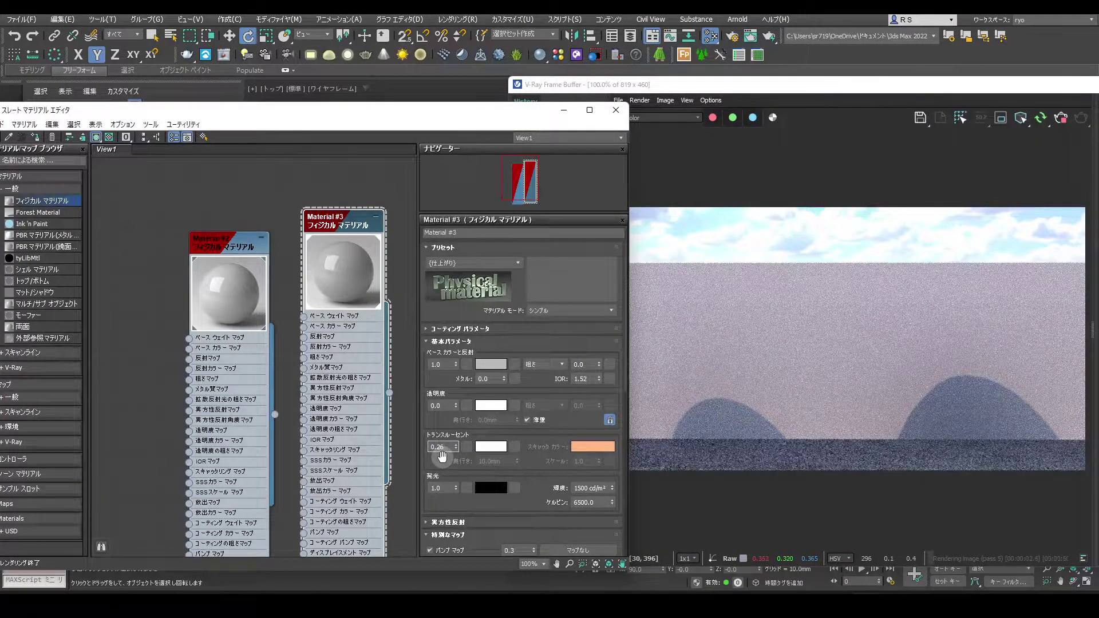
Delete the new material node from the Slate editor
left_click(401, 192)
left_click(357, 229)
key("Delete")
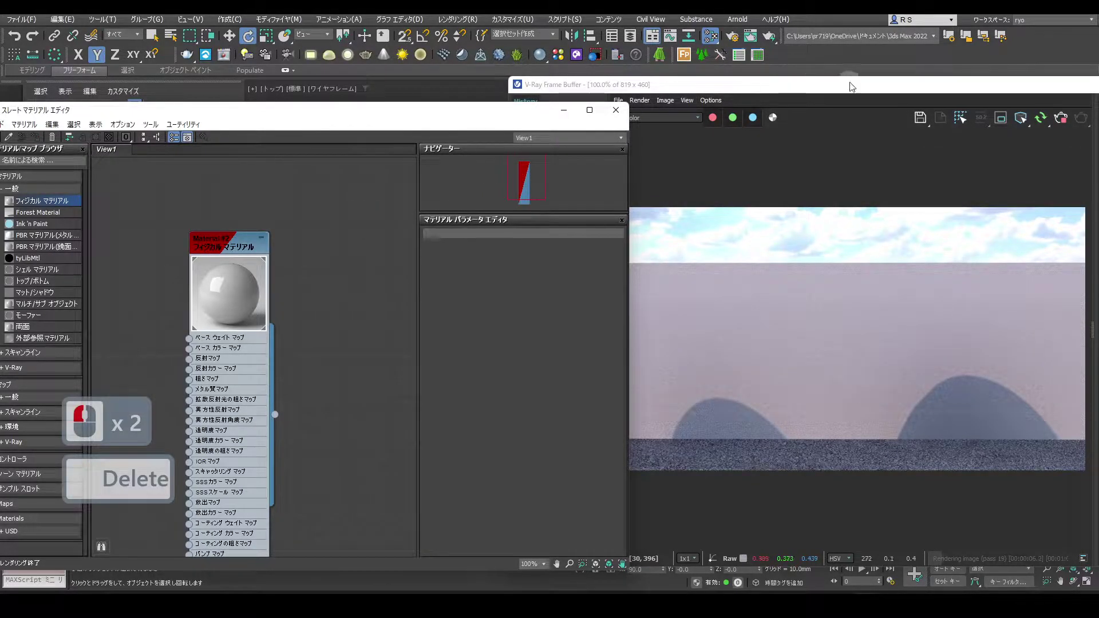
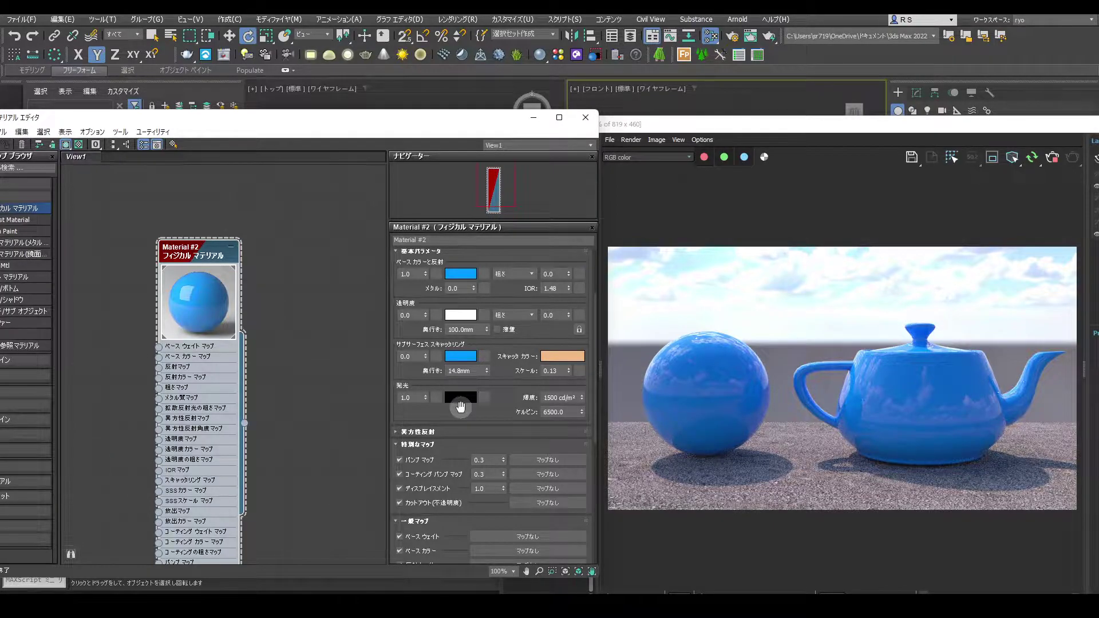
Raise emission luminance to 340000 cd/m², lower Kelvin to 4760 K, and make the emission colour orange
left_click(465, 402)
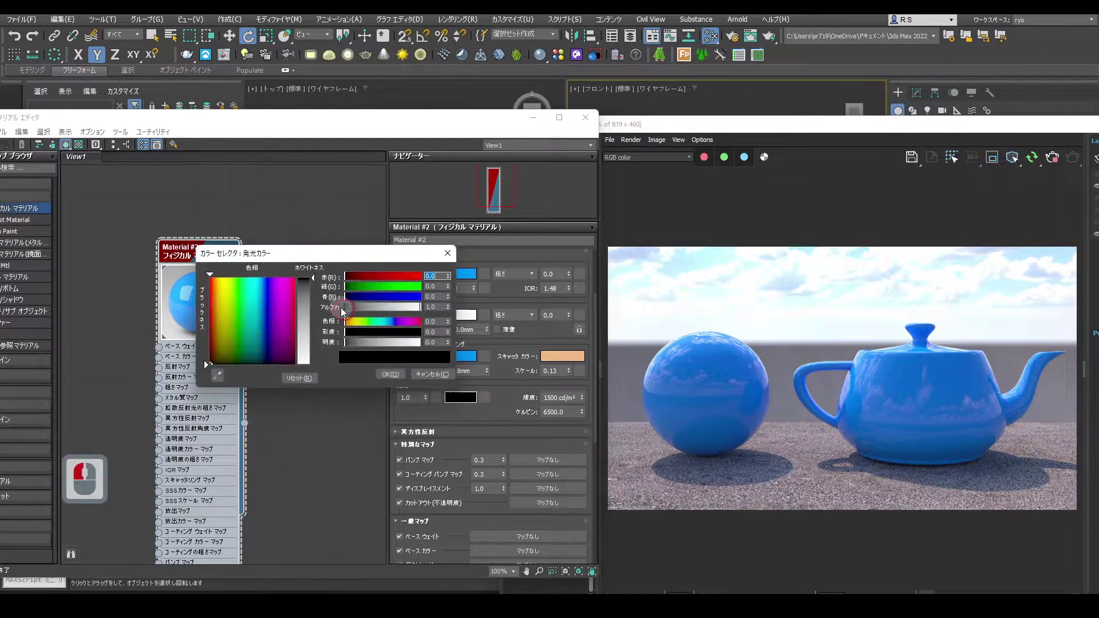
left_click(387, 378)
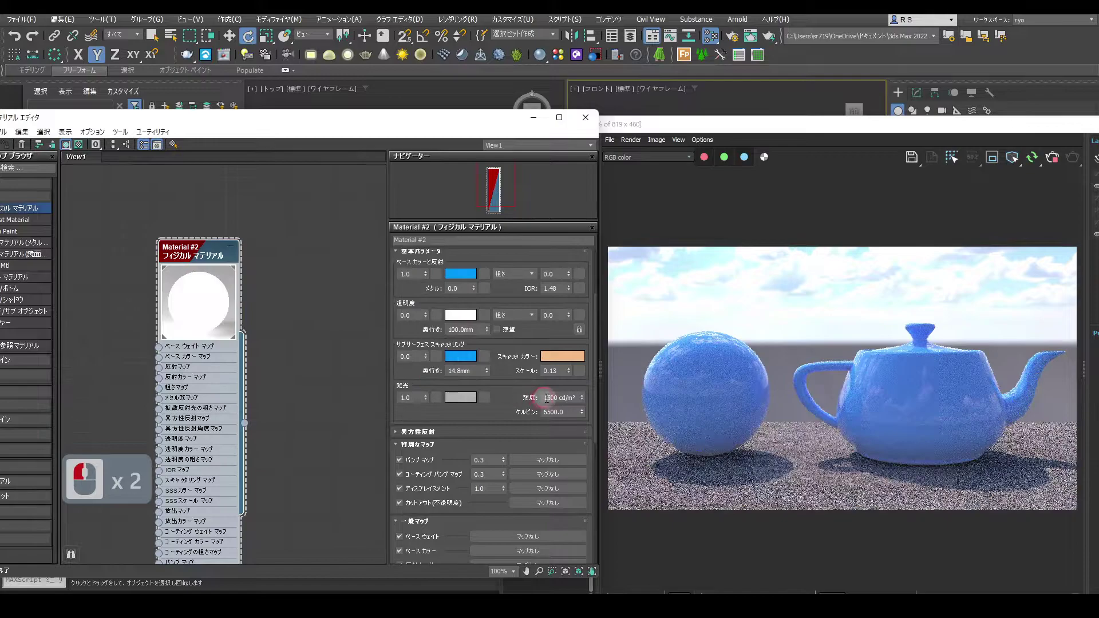
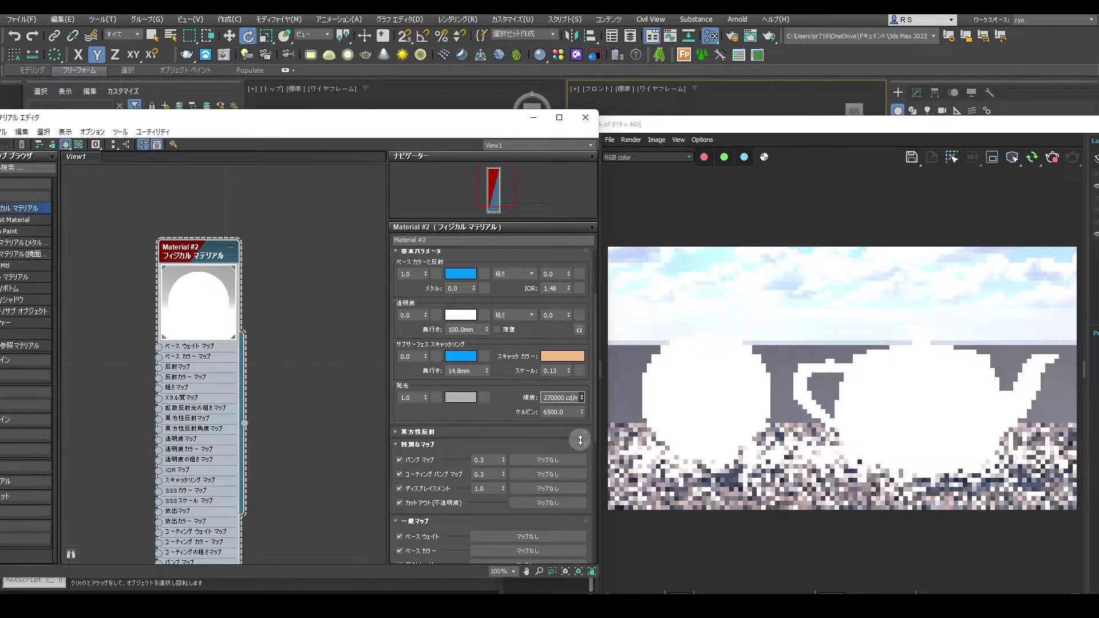
left_click_drag(586, 439, 585, 414)
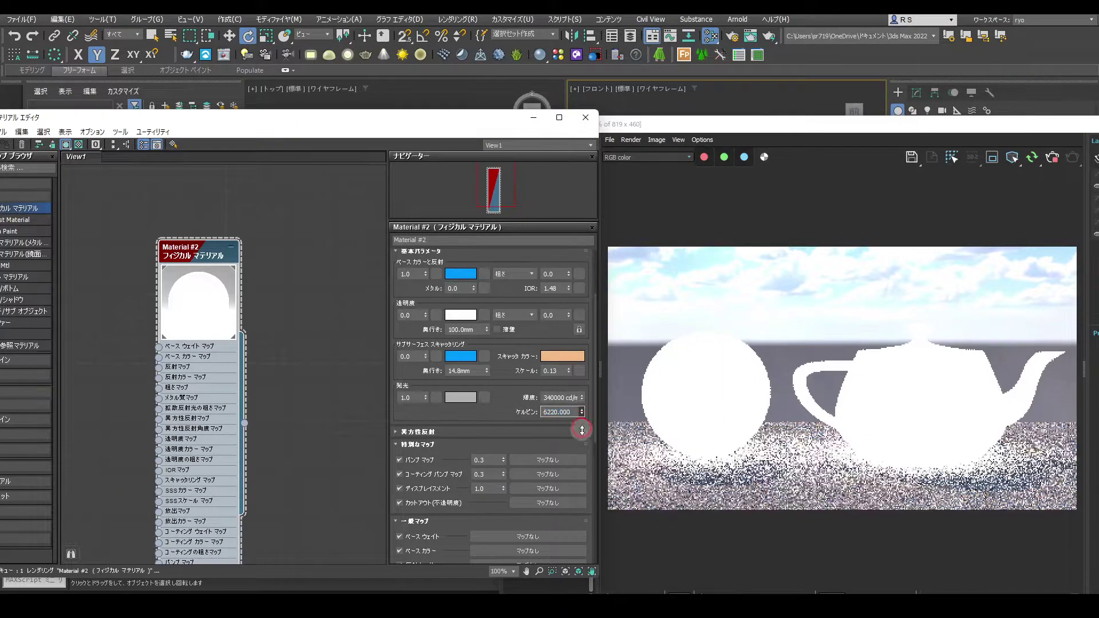
left_click_drag(580, 505, 507, 410)
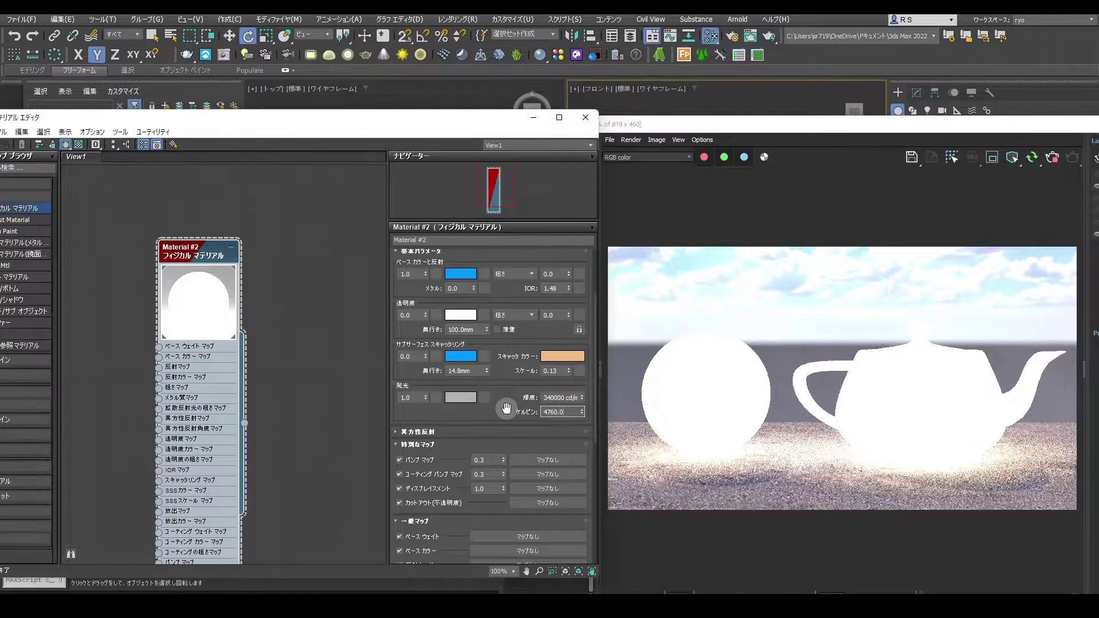
left_click(473, 402)
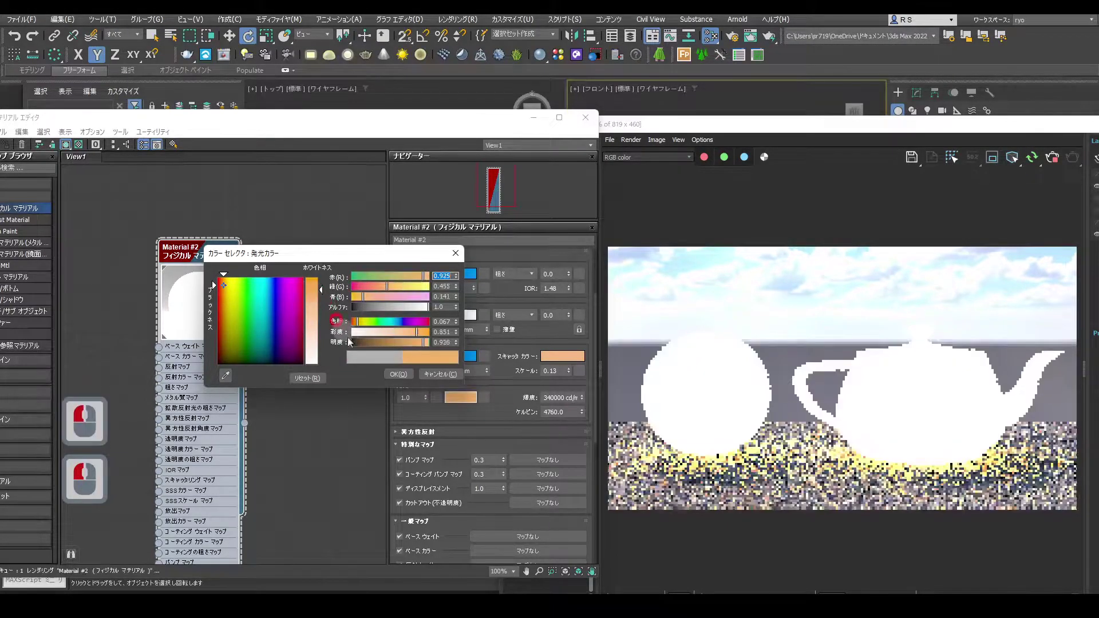
left_click(394, 371)
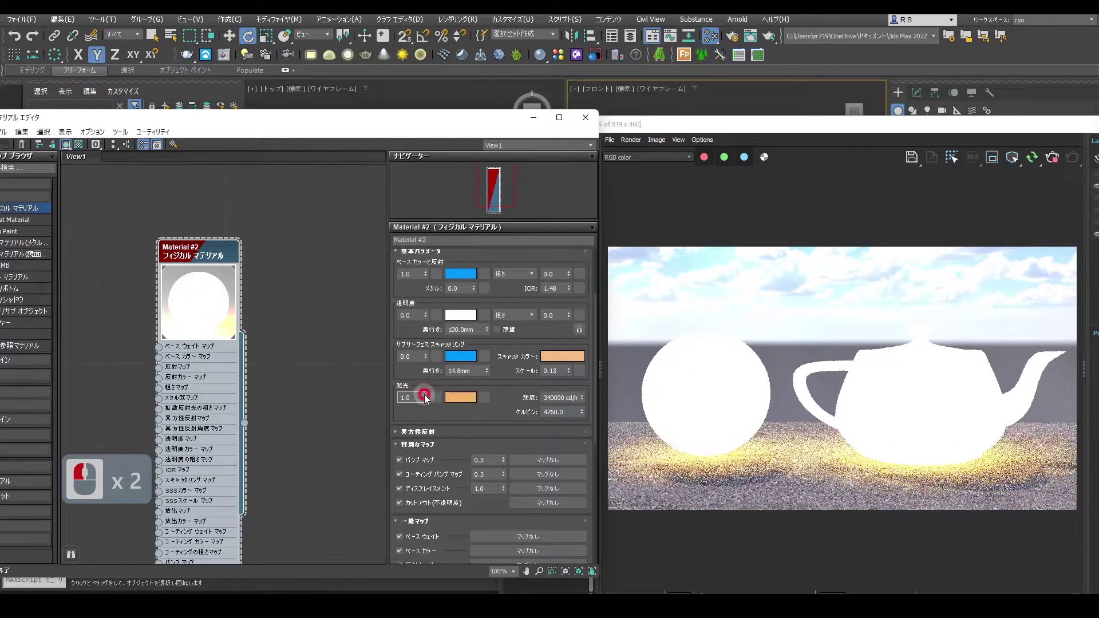
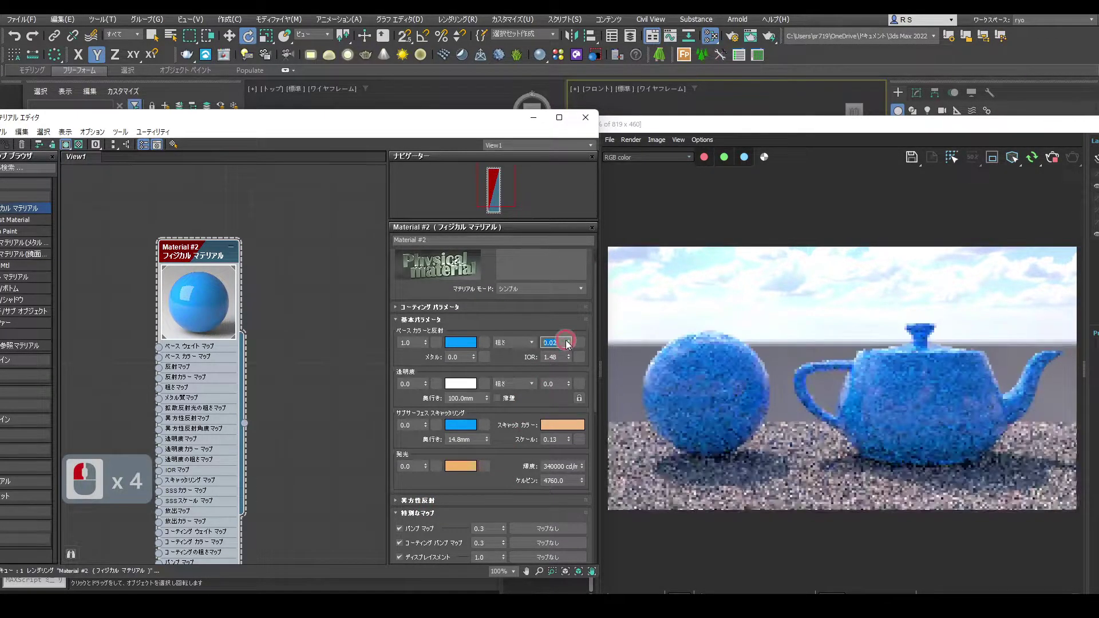
Set base reflection roughness to 0.1 so the blue metal reads shiny, revealing the Anisotropy controls
type("0.1")
key("Return")
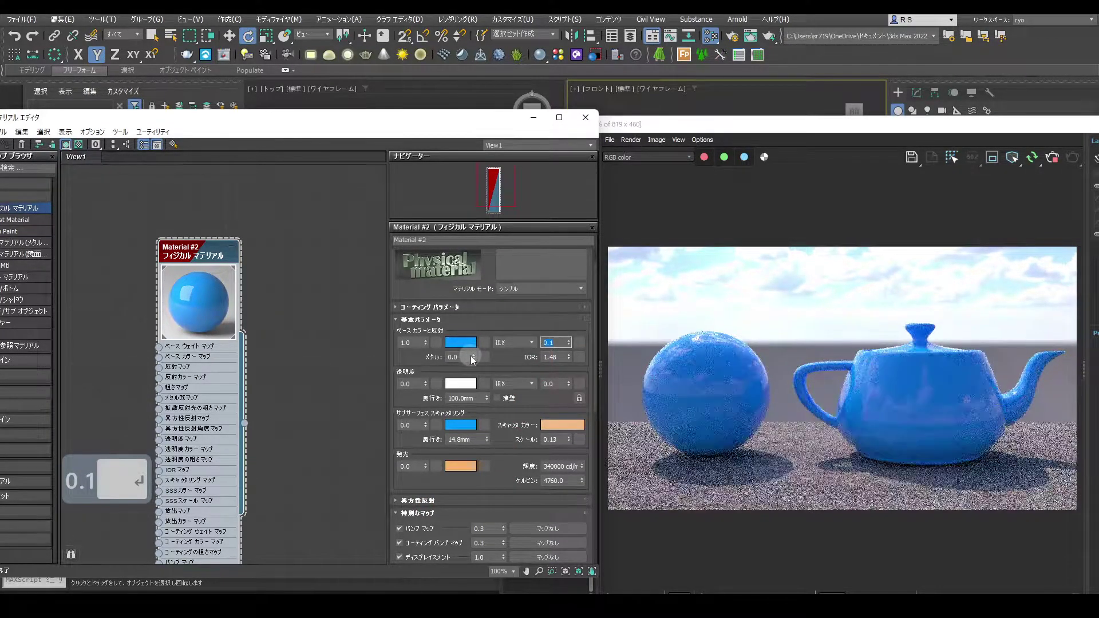
left_click_drag(472, 279, 482, 354)
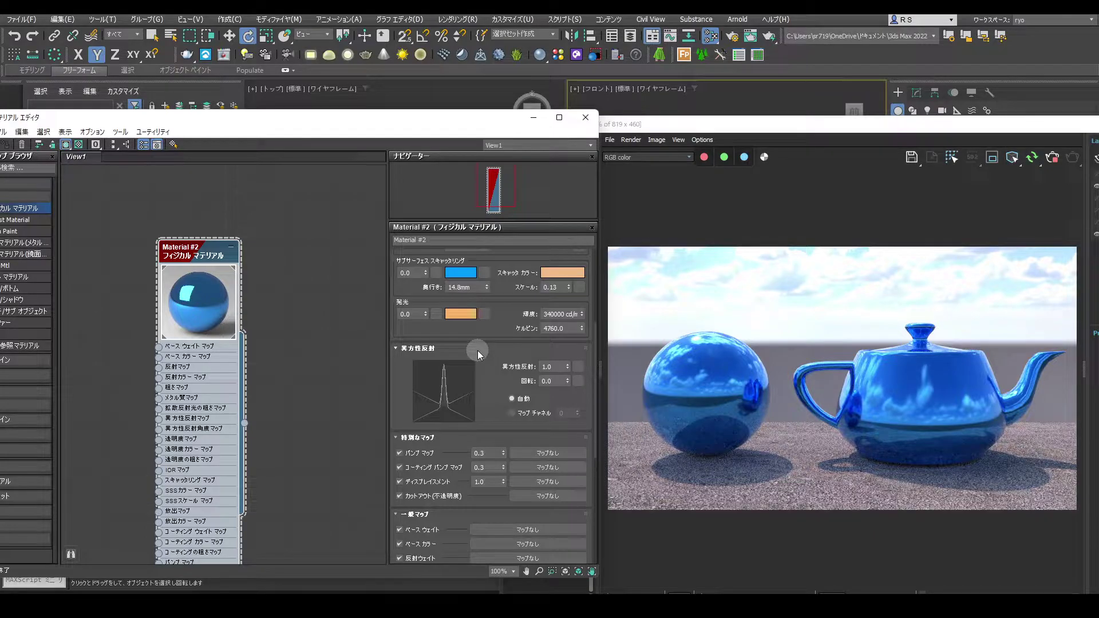
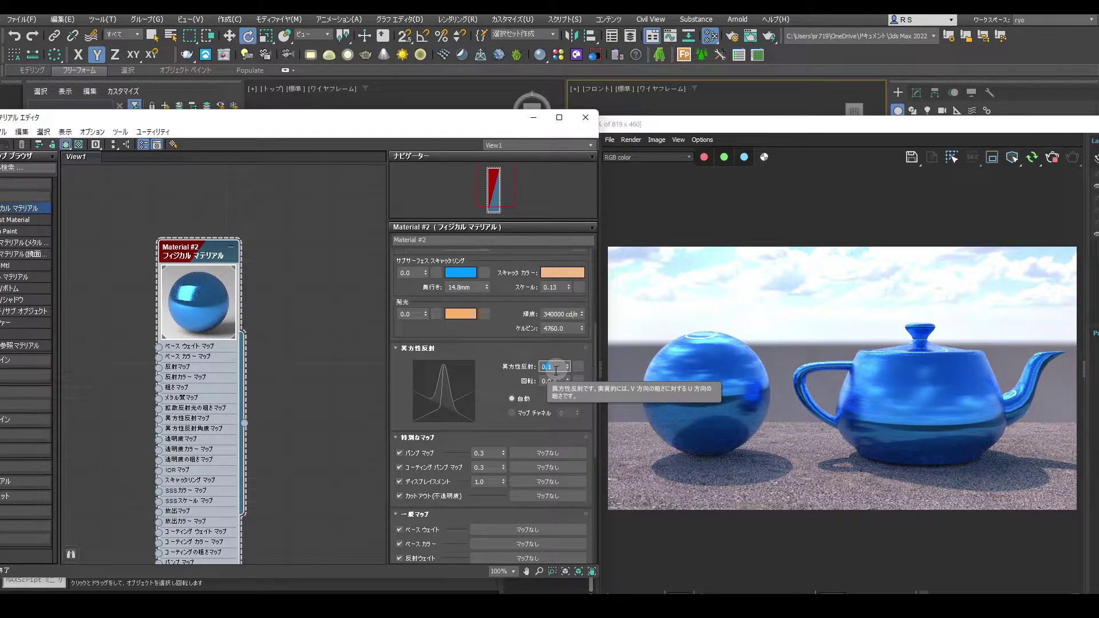
Adjust the anisotropy rotation, reset it, and expand the Coating Parameters rollout
left_click(574, 376)
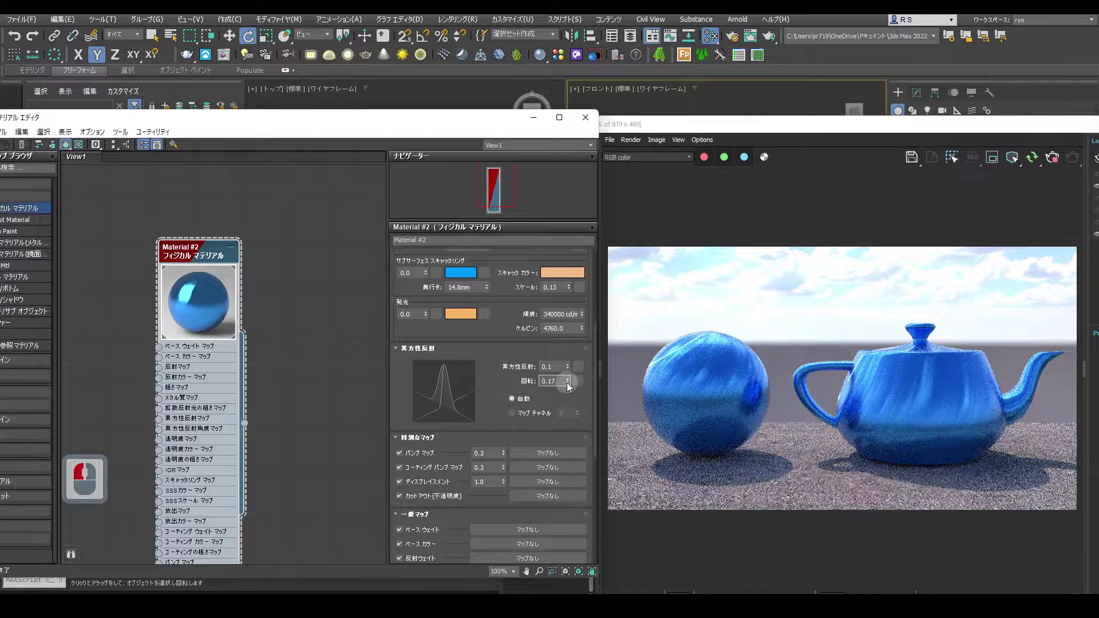
left_click(573, 377)
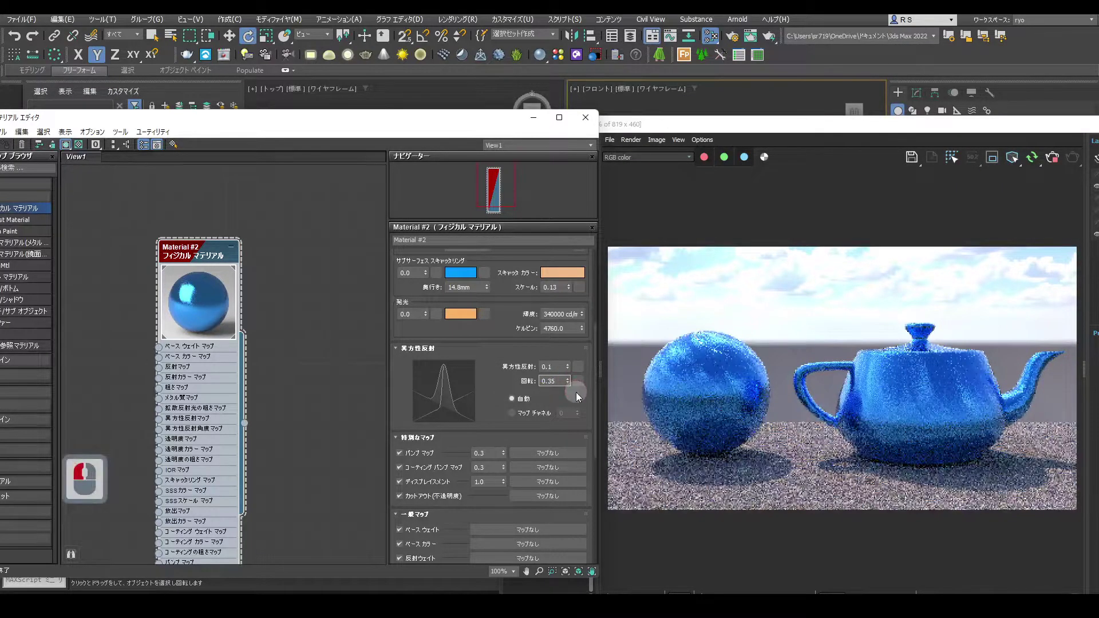
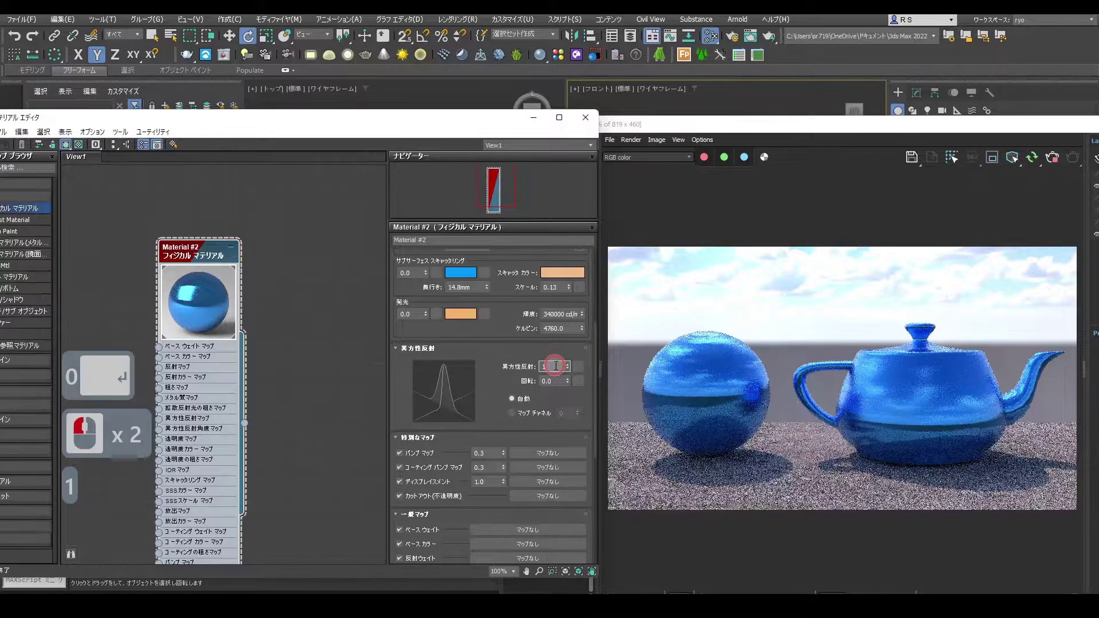
key("Return")
left_click(513, 489)
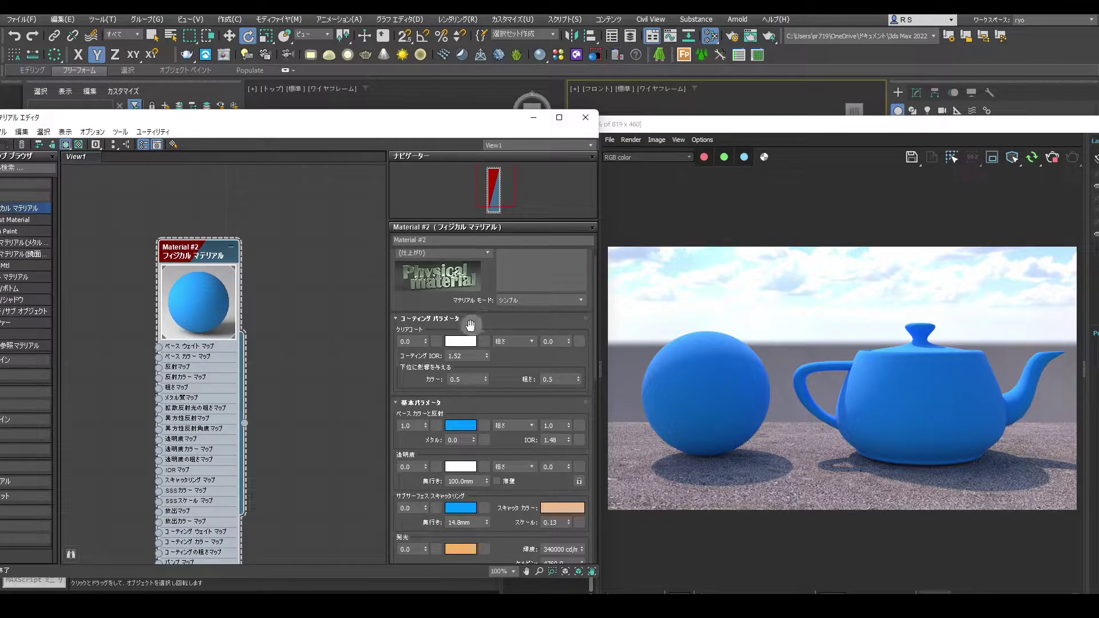
Give the clear coat a pale pink colour, weight 1.0 and coating IOR 1.82
left_click(466, 345)
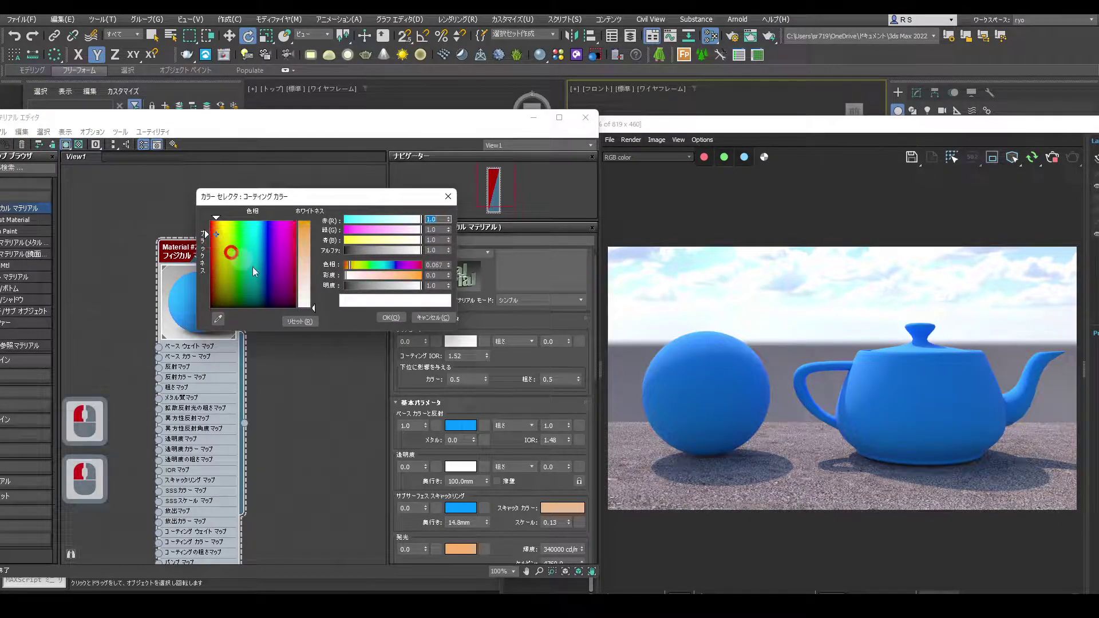
left_click(388, 318)
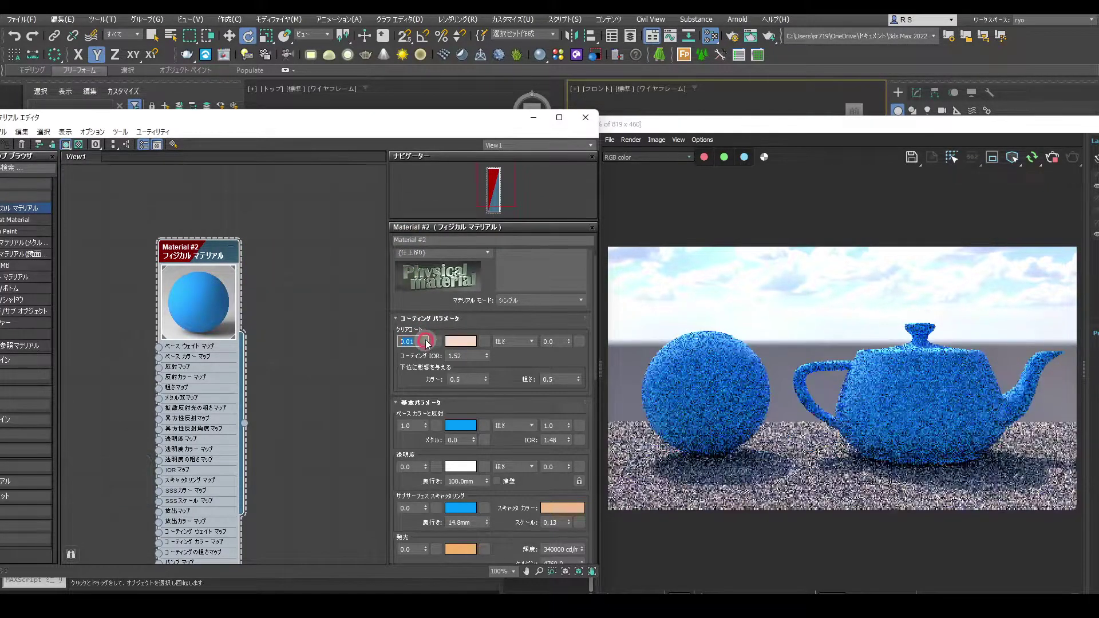
left_click_drag(433, 325, 433, 287)
left_click(433, 287)
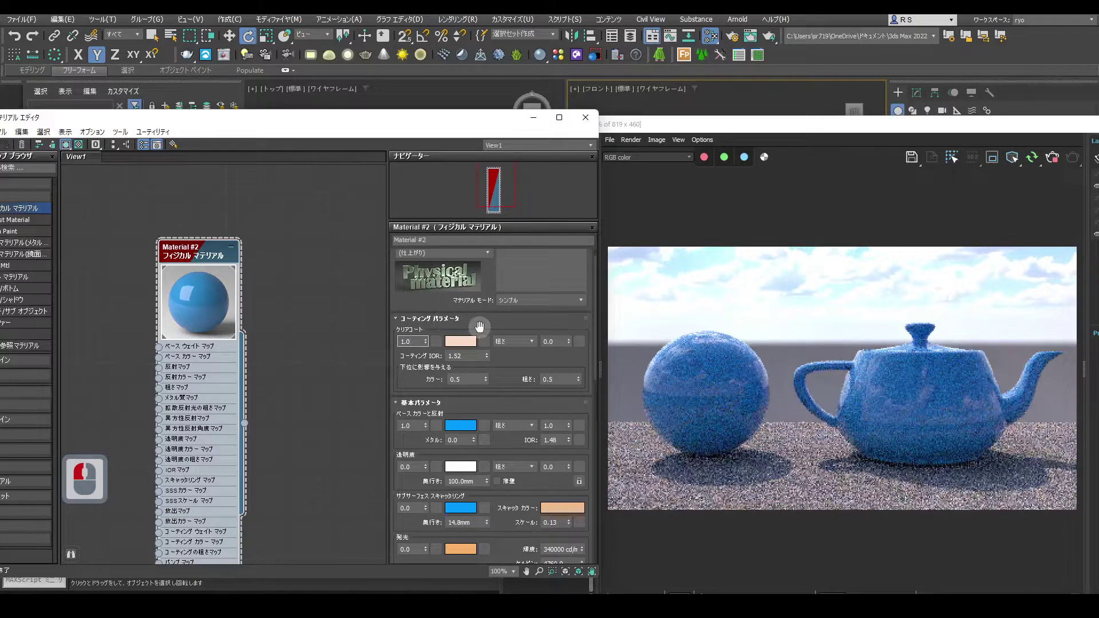
left_click_drag(480, 328, 501, 376)
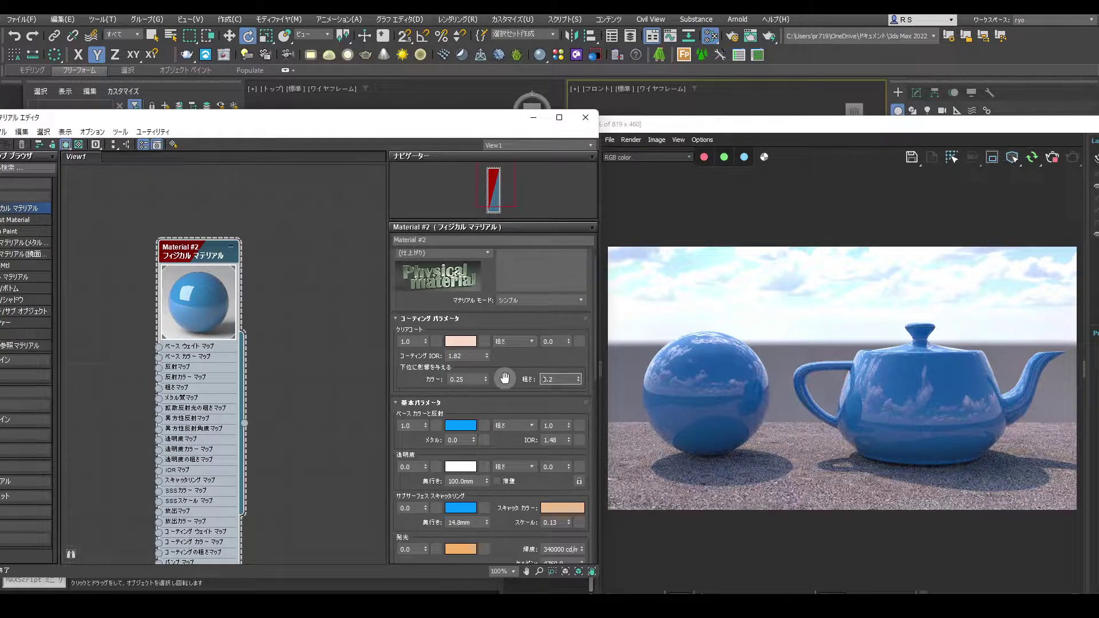
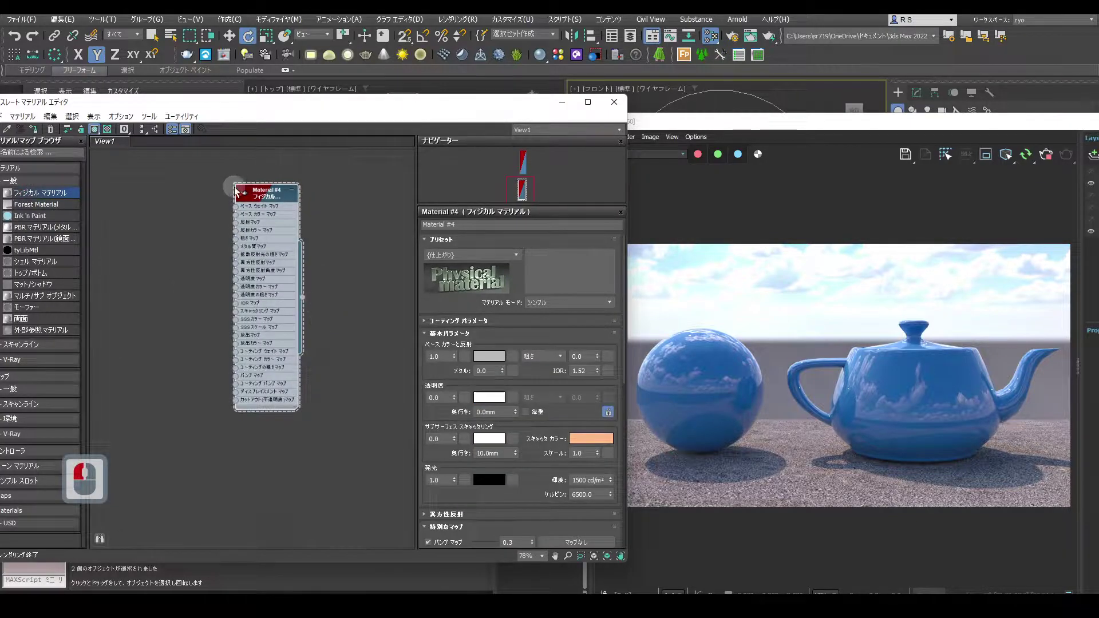
Create a new Physical Material, assign it to the sphere and teapot, and try the rough concrete preset
double_click(245, 193)
left_click(300, 201)
left_click(493, 258)
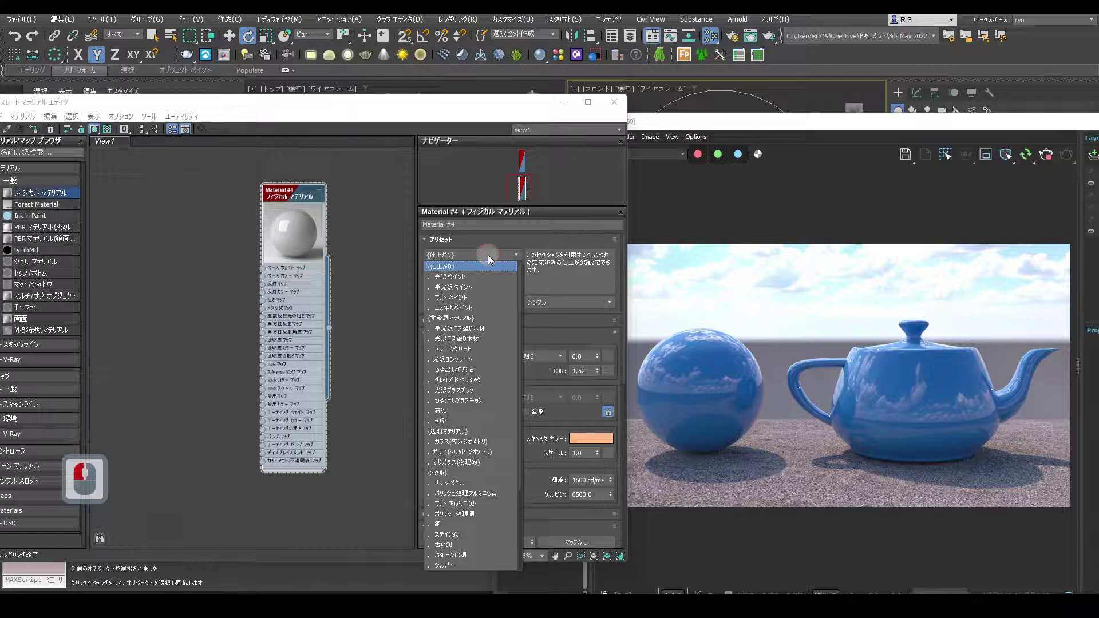
left_click(467, 351)
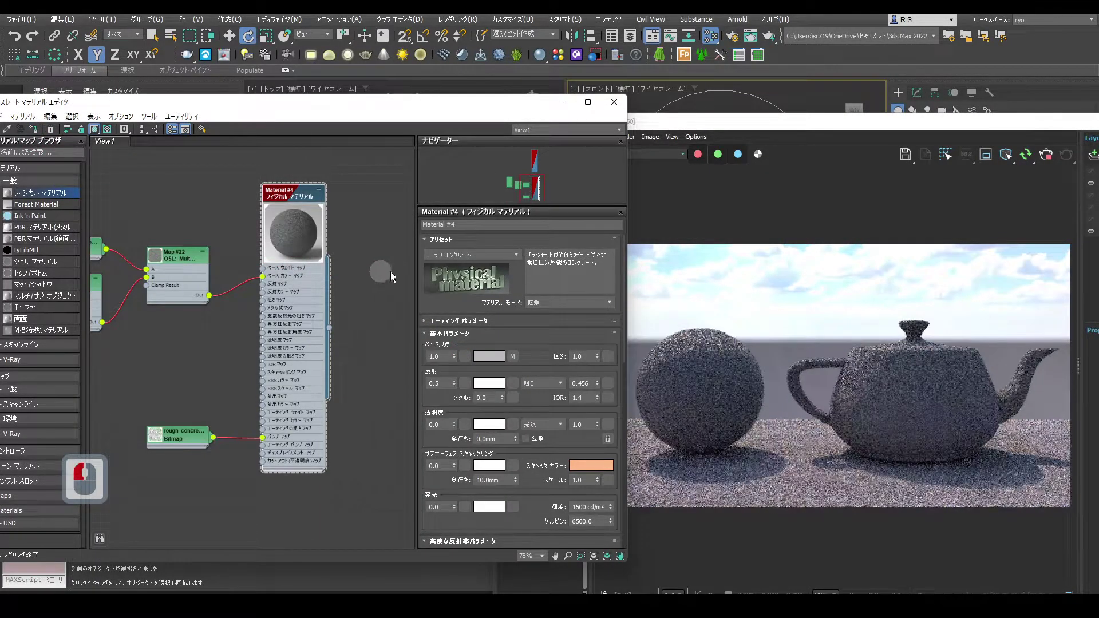
Switch the preset to glossy sports-car paint, rendering both objects red, and close the editors
left_click(467, 259)
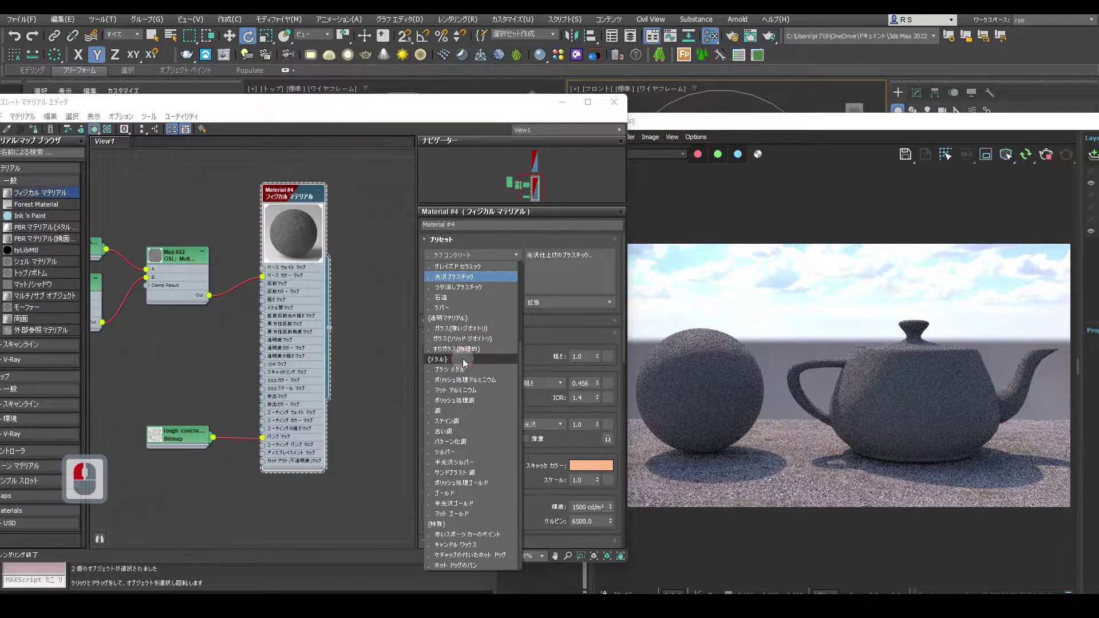
left_click(461, 491)
left_click_drag(462, 493, 477, 280)
left_click(475, 261)
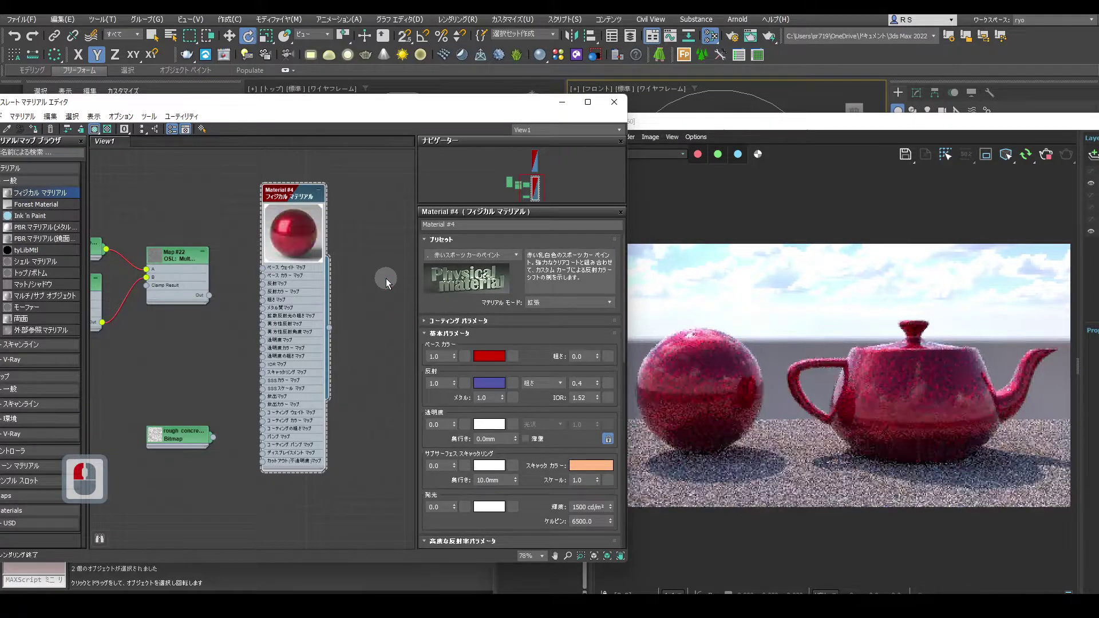
left_click(390, 284)
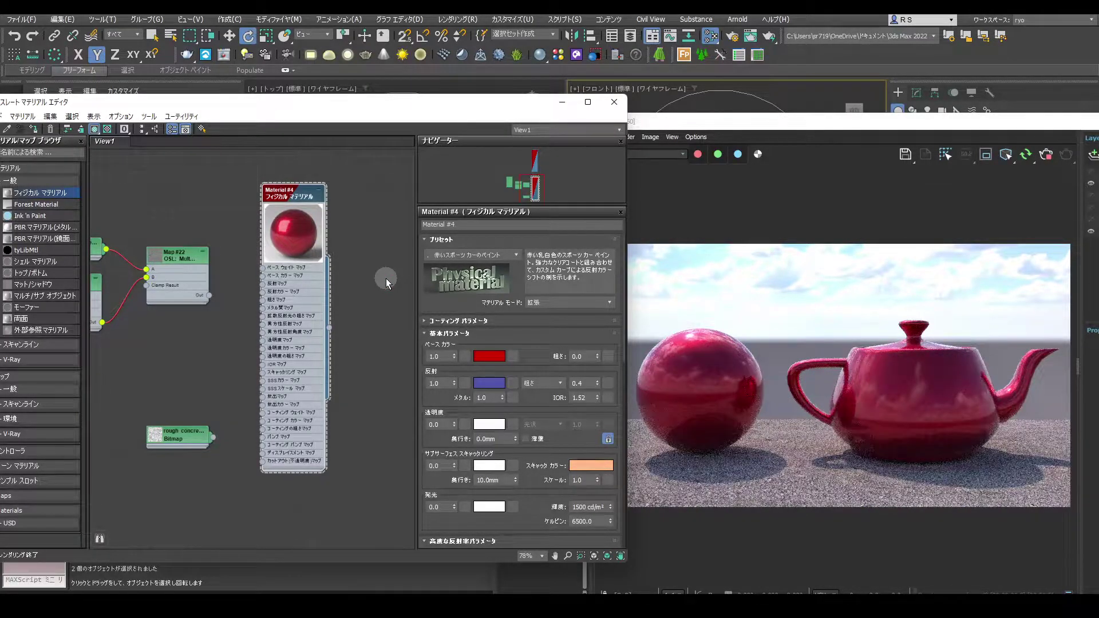